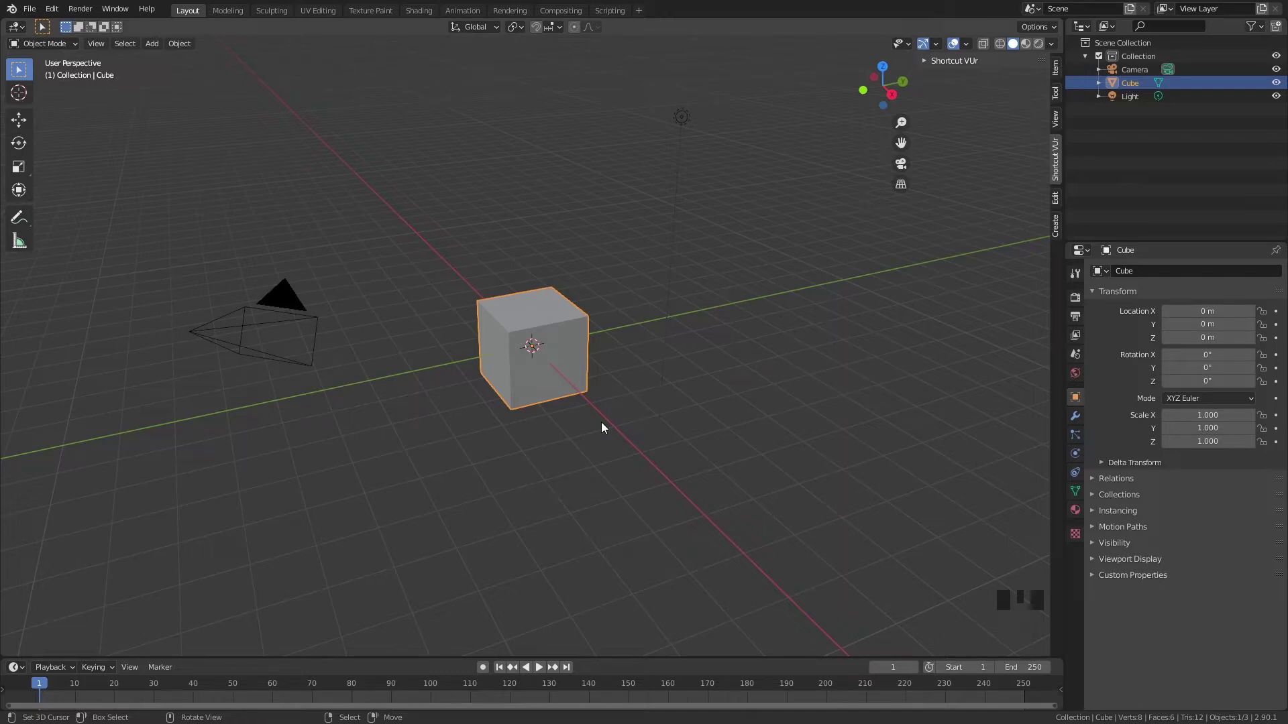
Step: Delete the default cube and add a UV sphere with Shade Smooth applied
right_click(570, 365)
key("x")
key("shift+a")
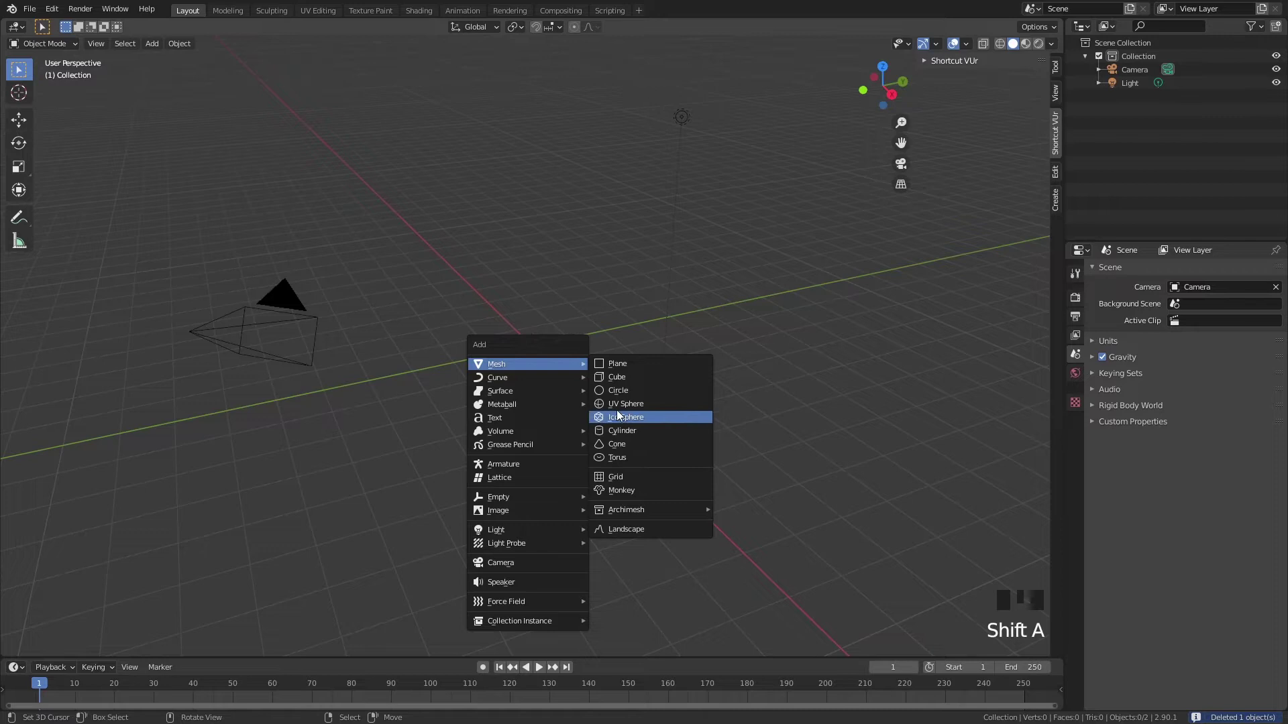
scroll("up", 3)
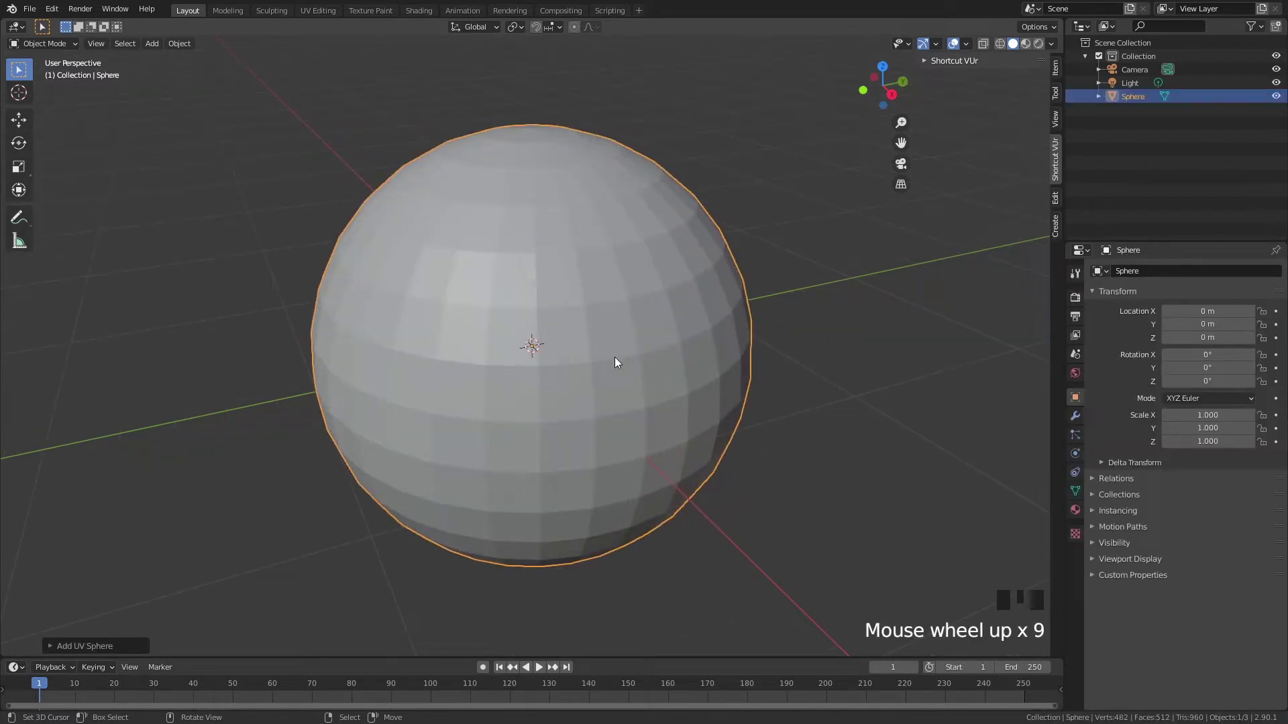
key("w")
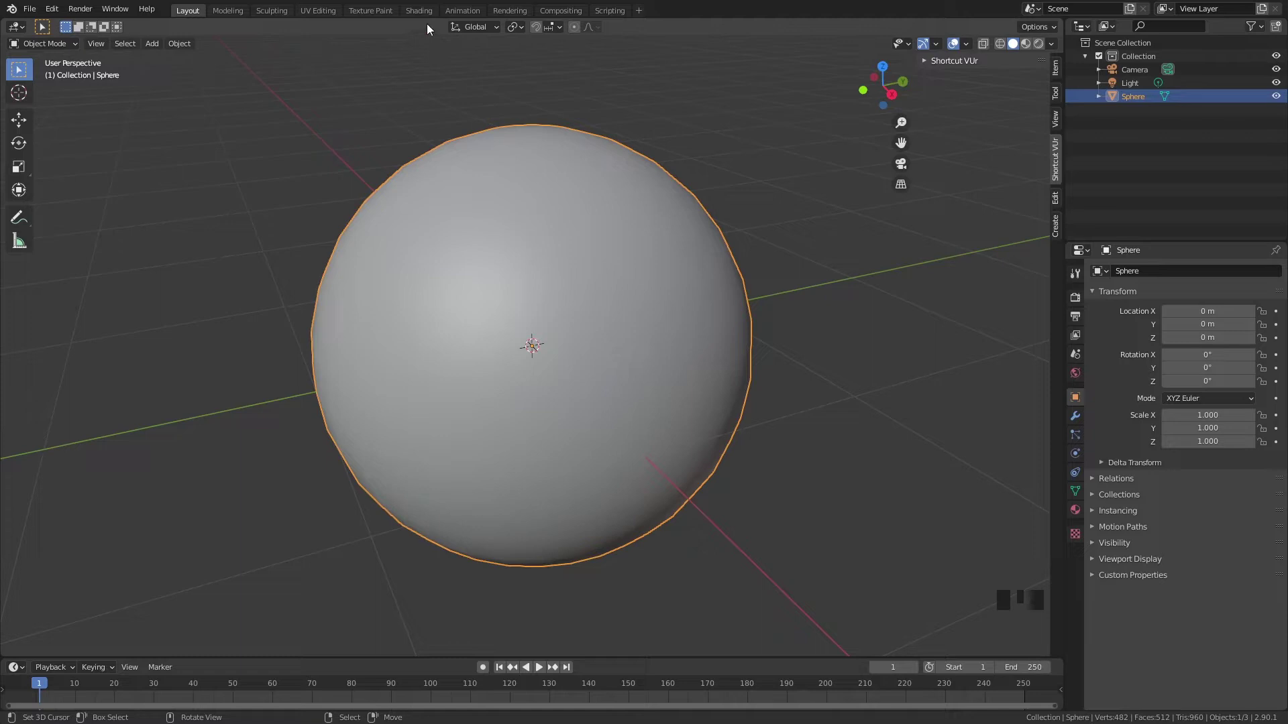
Step: In the Shading workspace, create a new material for the sphere named Moon
left_click(427, 17)
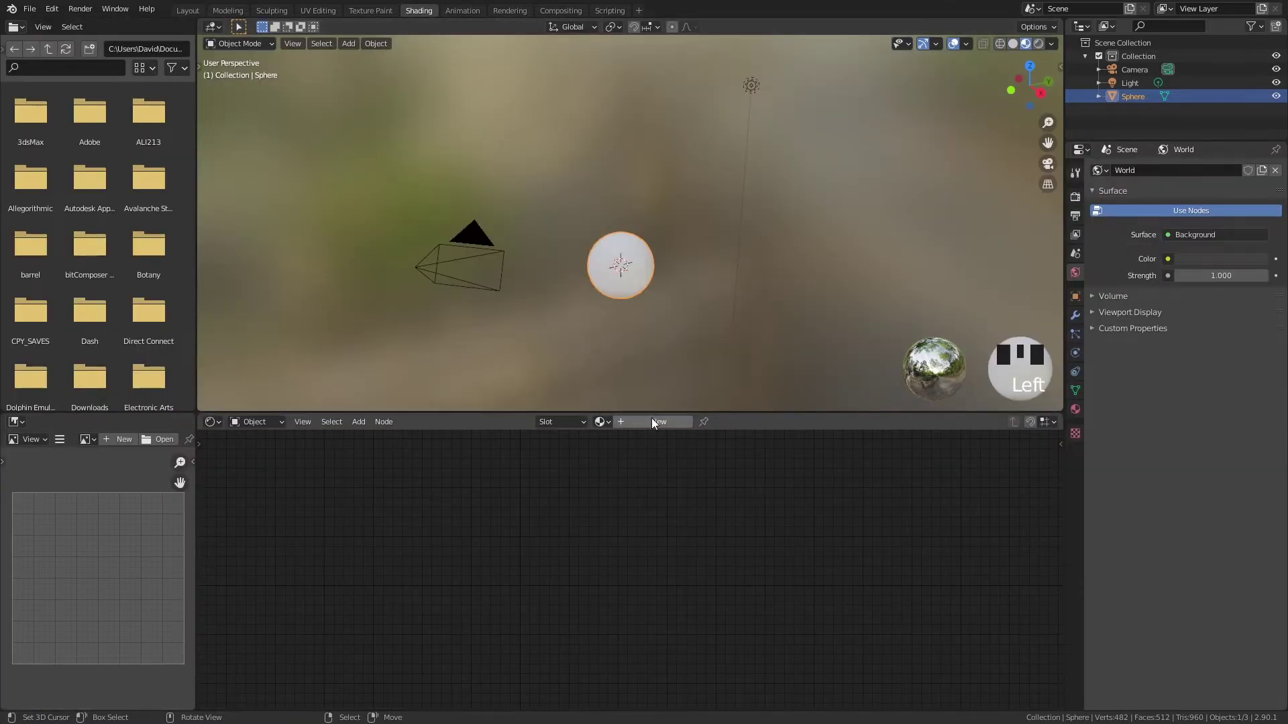
left_click_drag(656, 423, 647, 424)
key("o")
left_click(615, 446)
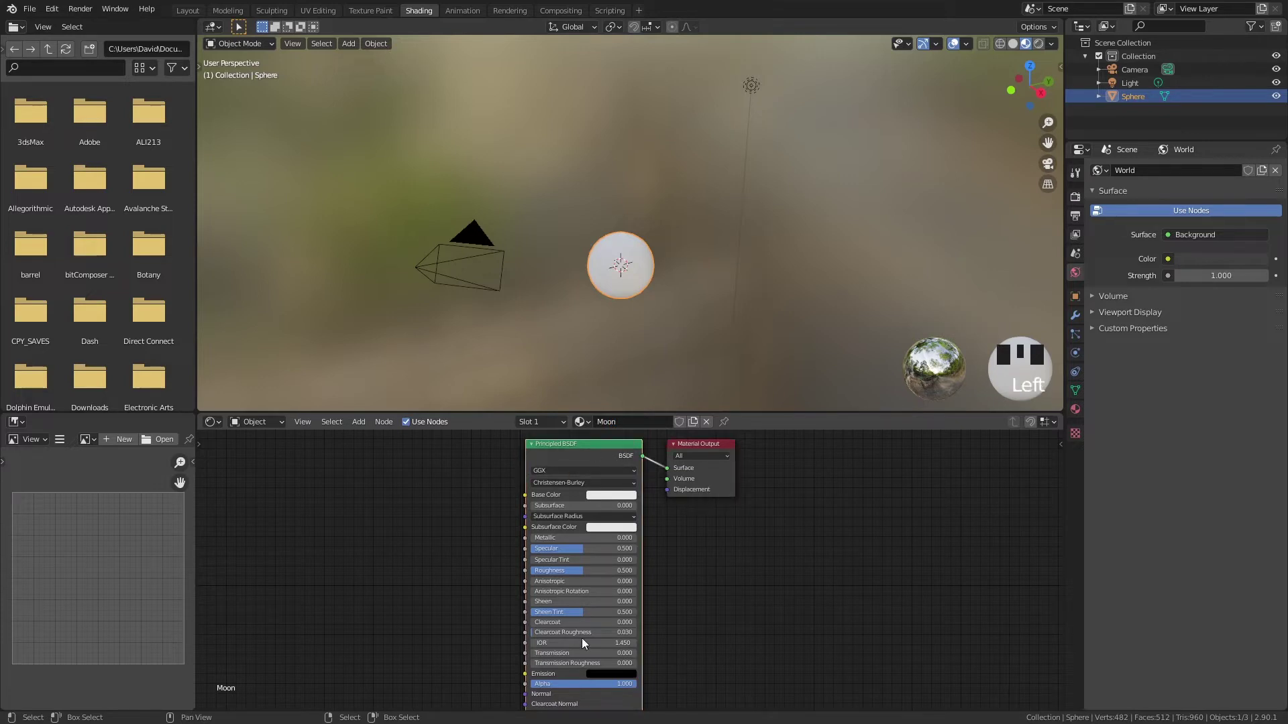
Step: Delete the Principled BSDF node, leaving only the Material Output
key("Delete")
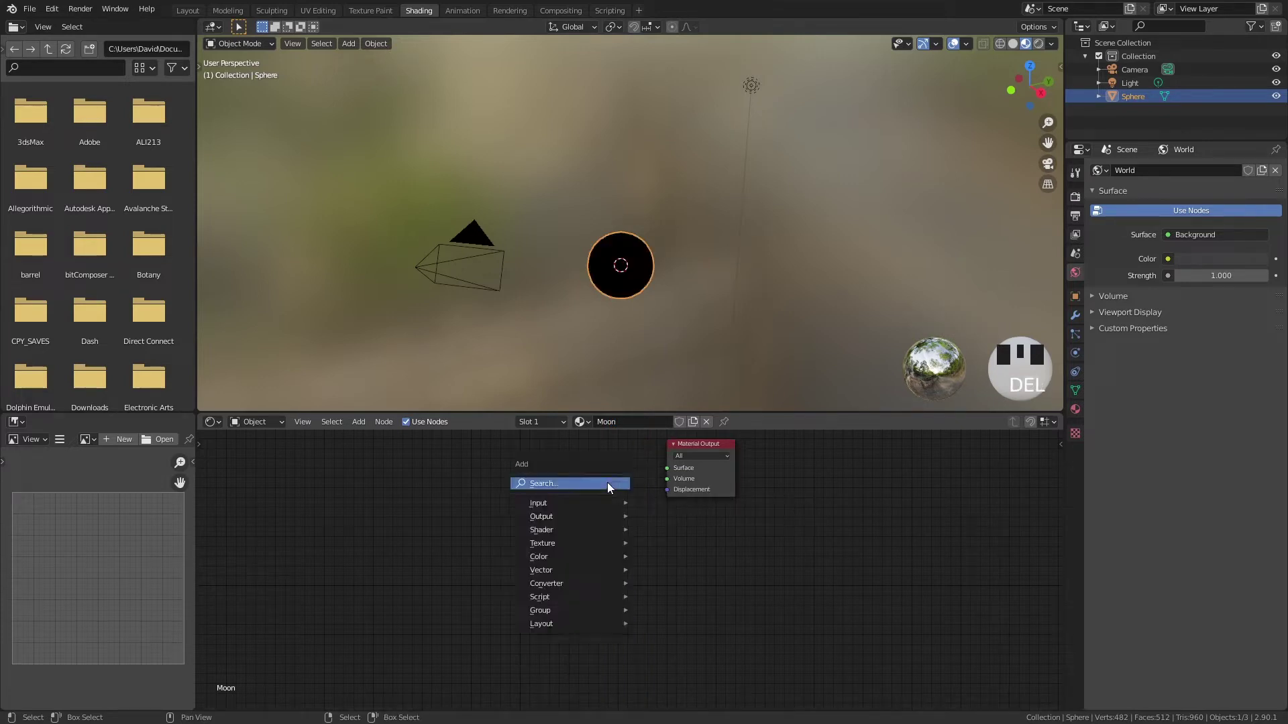
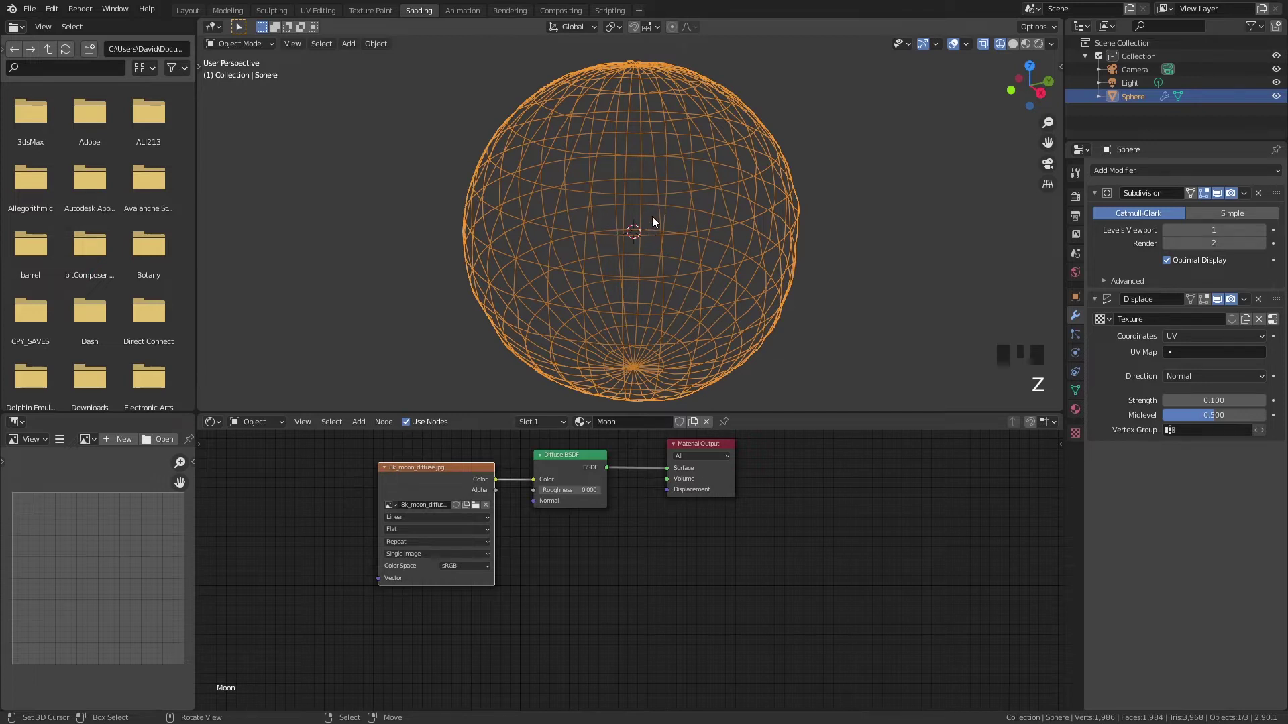
Step: Set the Subdivision Surface levels for viewport and render 6, and tune the Displace strength
key("z")
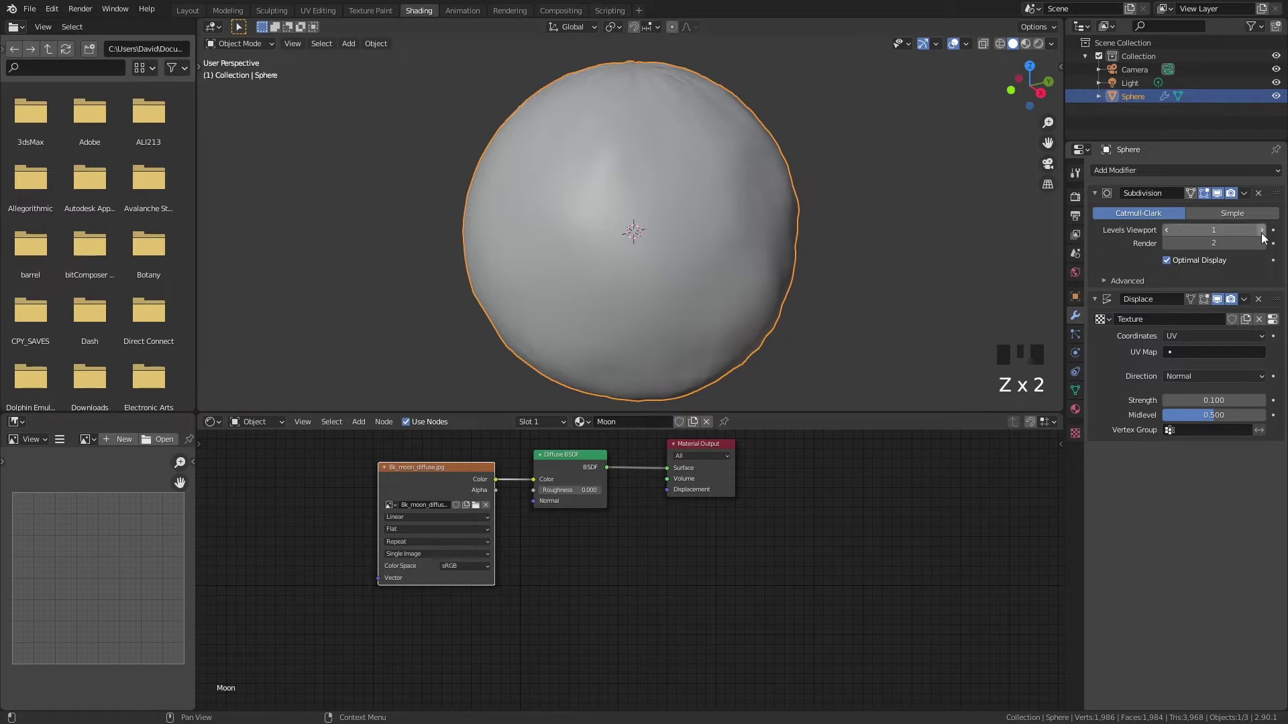
left_click_drag(1266, 235, 711, 318)
scroll("up", 3)
left_click_drag(761, 282, 1271, 234)
left_click_drag(1271, 234, 747, 220)
left_click_drag(748, 220, 900, 236)
left_click_drag(895, 232, 915, 225)
scroll("down", 3)
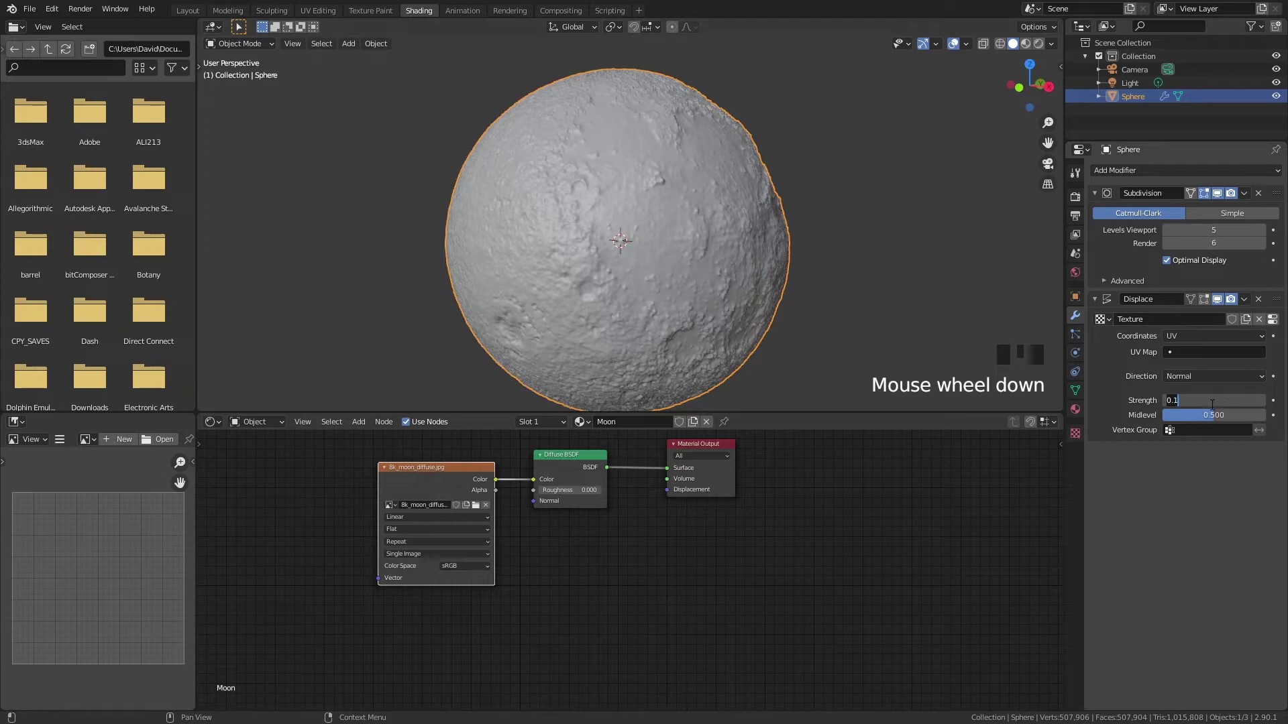
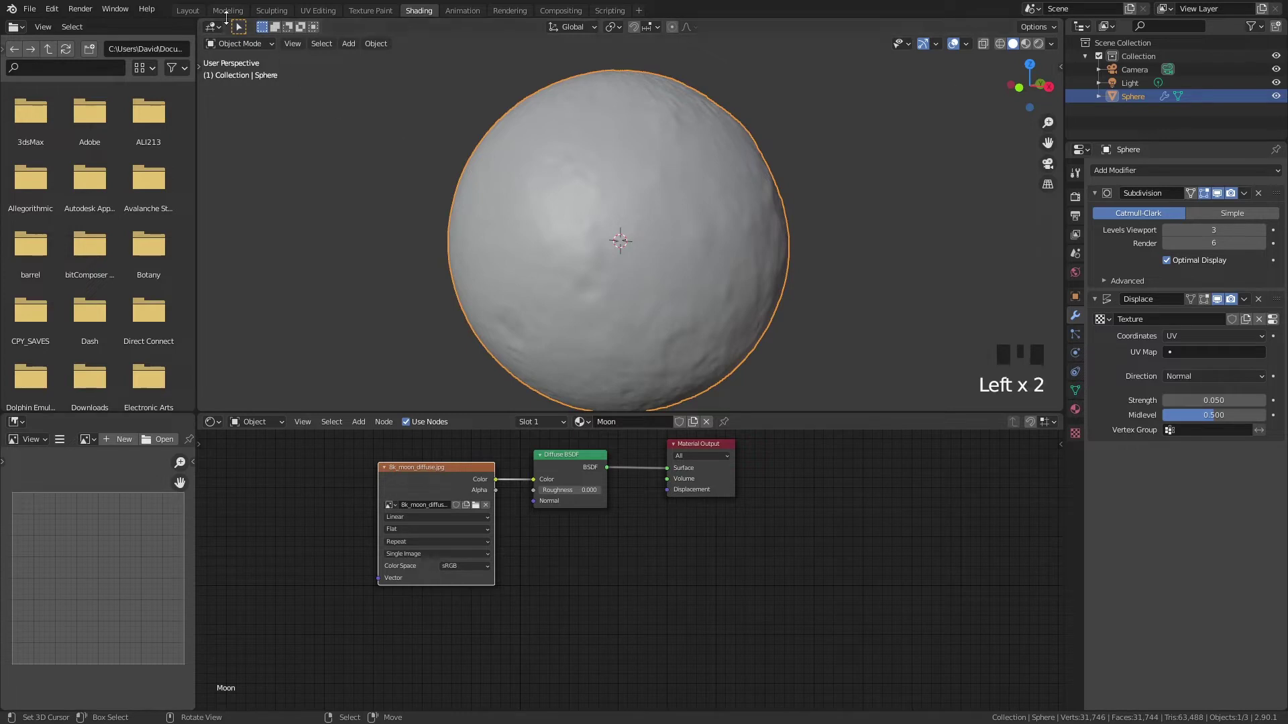
Step: In the Layout workspace, check front, side, top and camera views to confirm the moon is framed
left_click(194, 16)
scroll("down", 3)
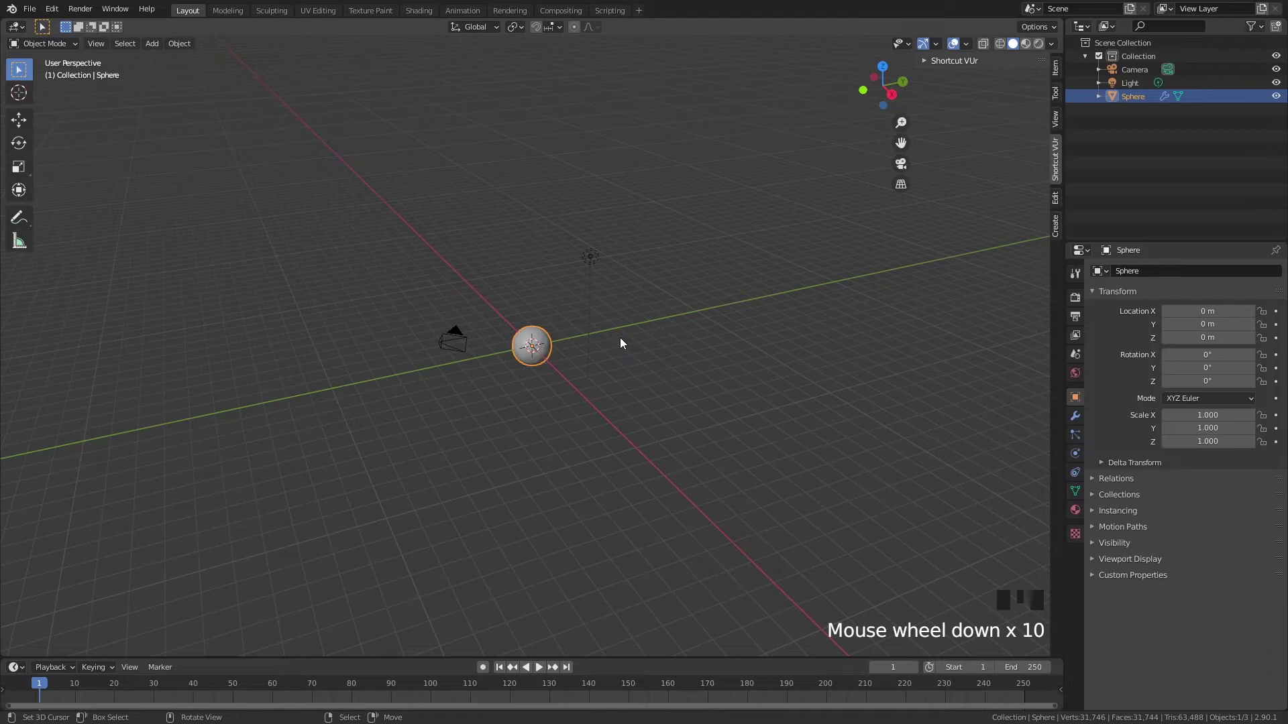
key("KP_1")
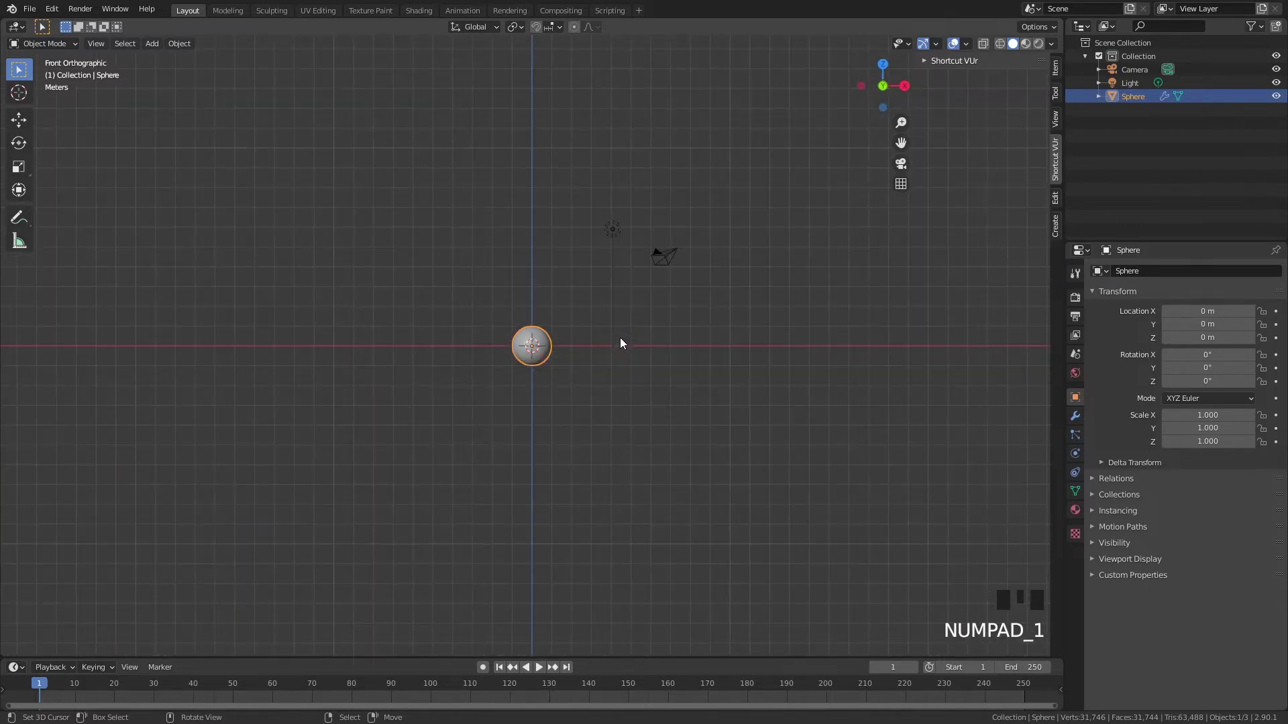
key("KP_1")
key("KP_3")
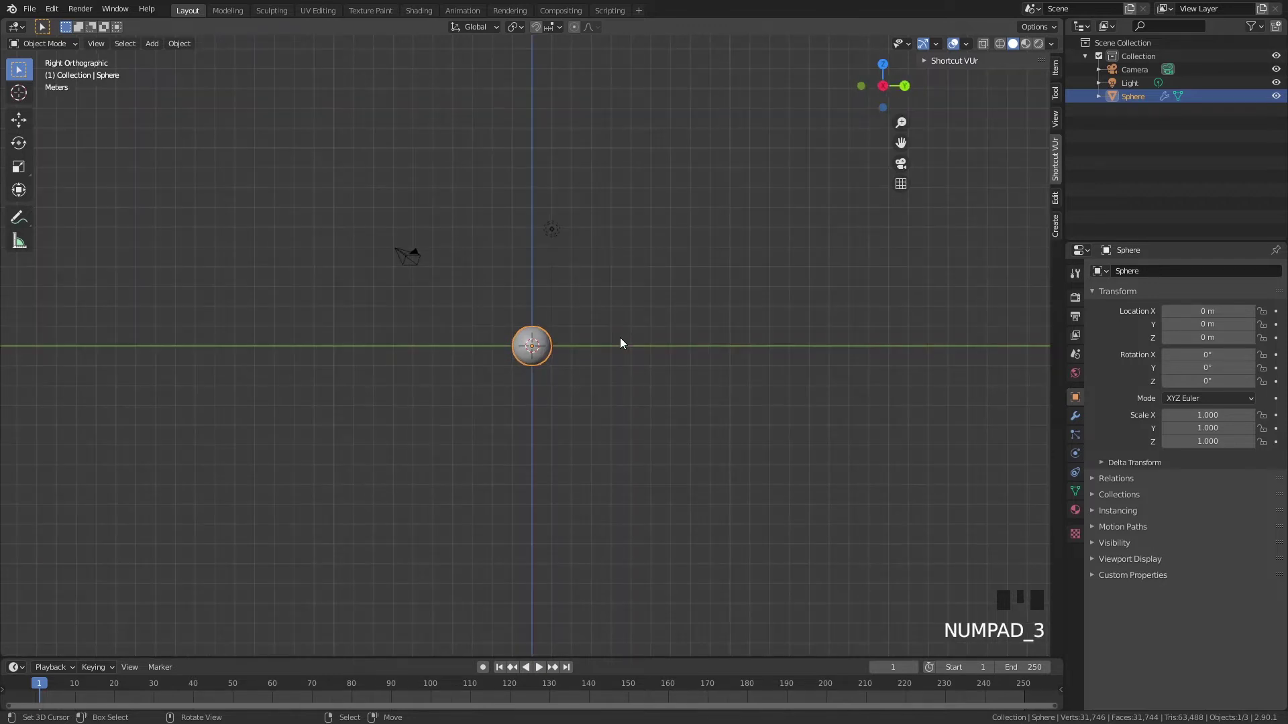
key("KP_7")
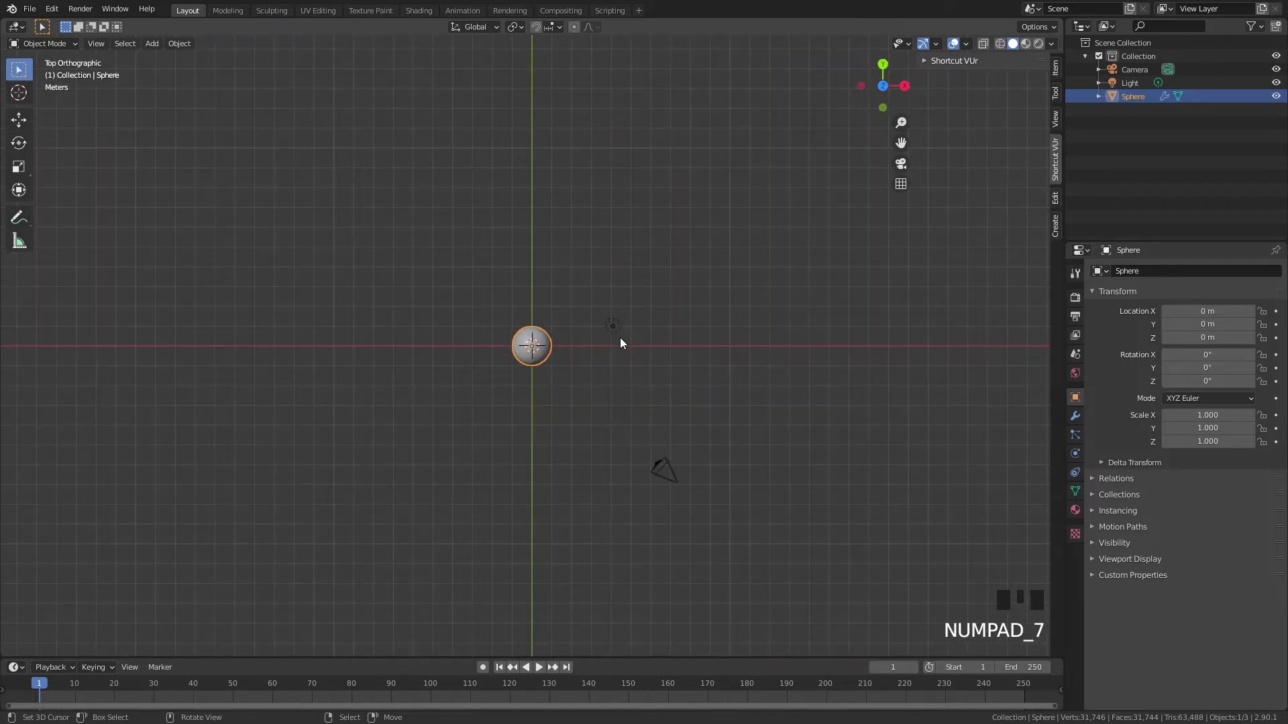
key("KP_0")
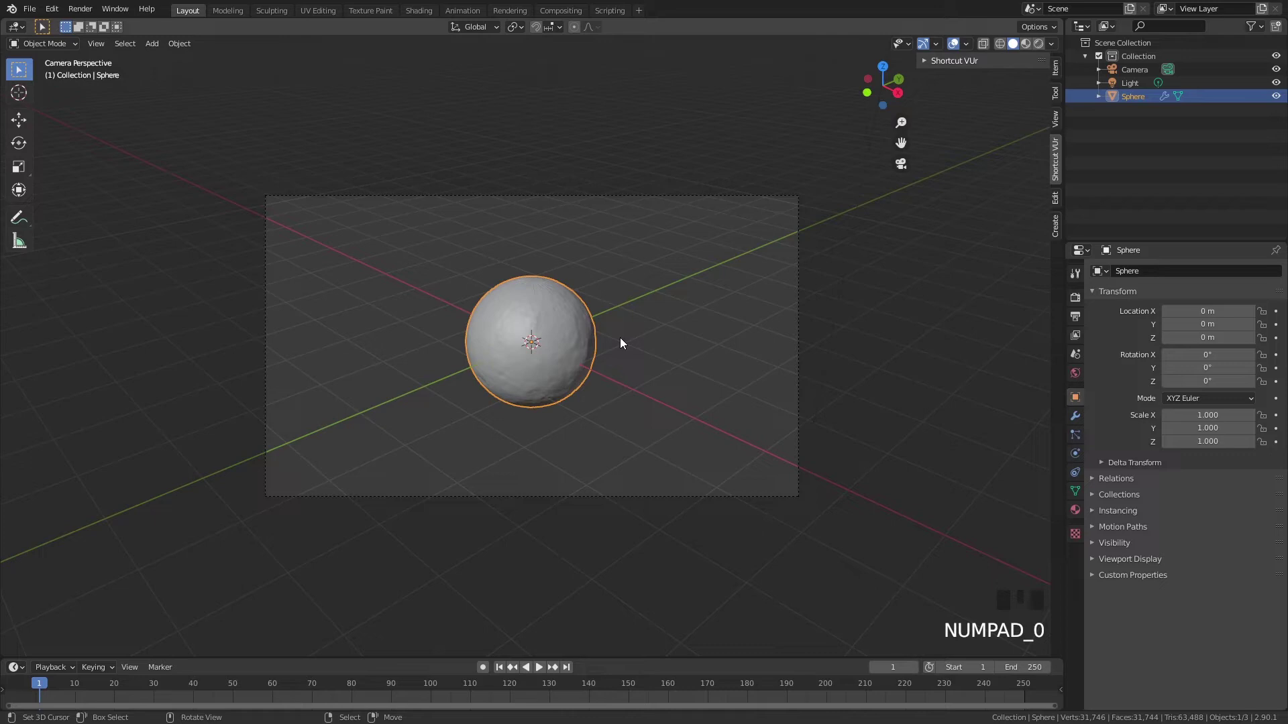
key("KP_1")
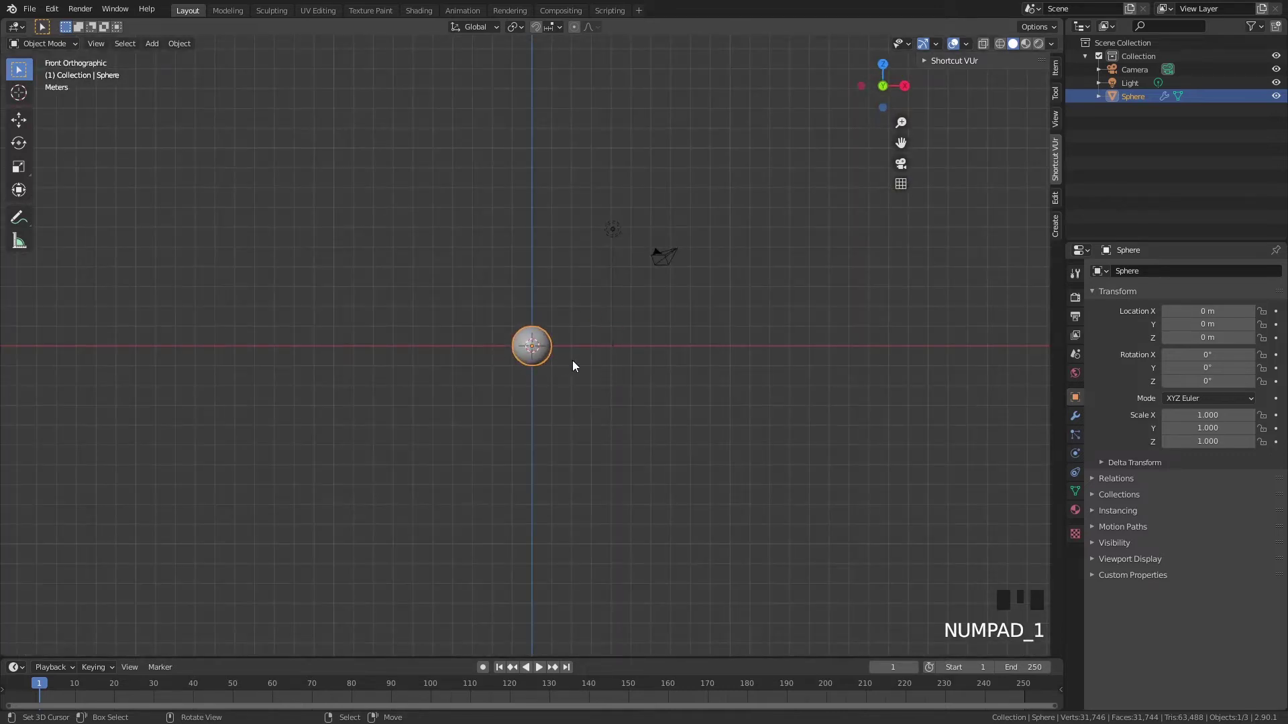
Step: Select the camera in front view ready to align it to the view
left_click_drag(678, 256, 264, 237)
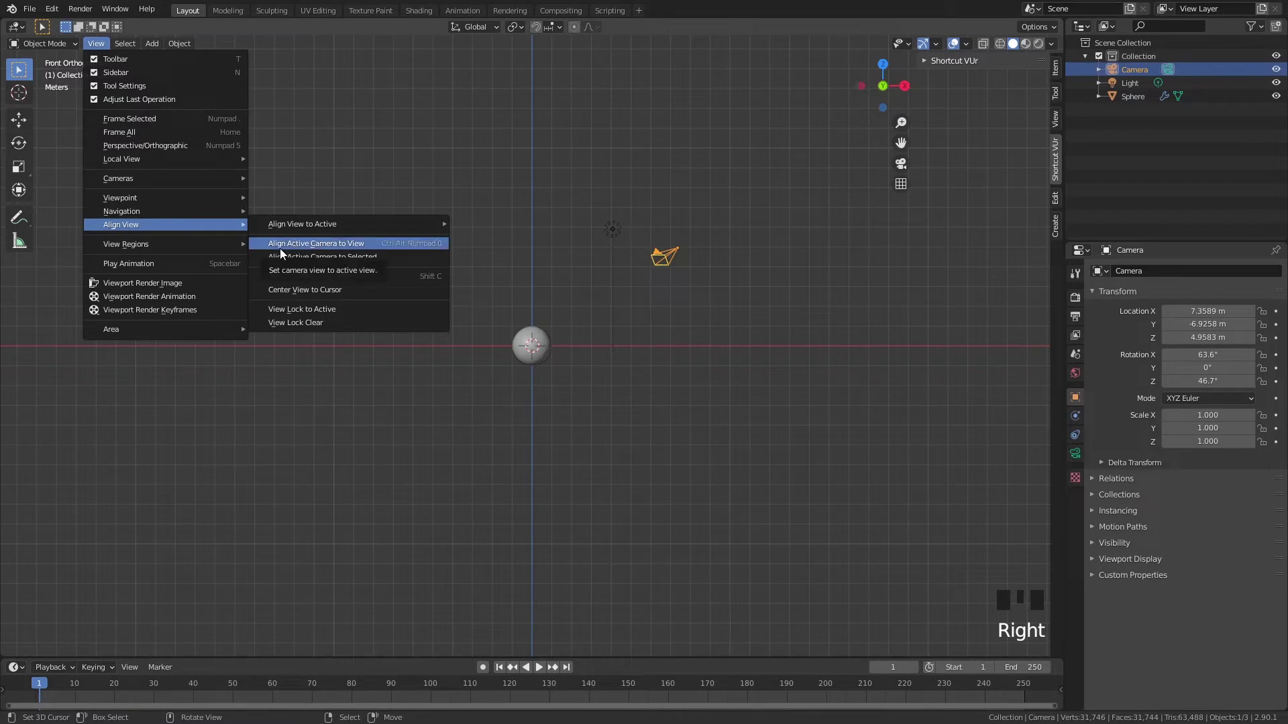
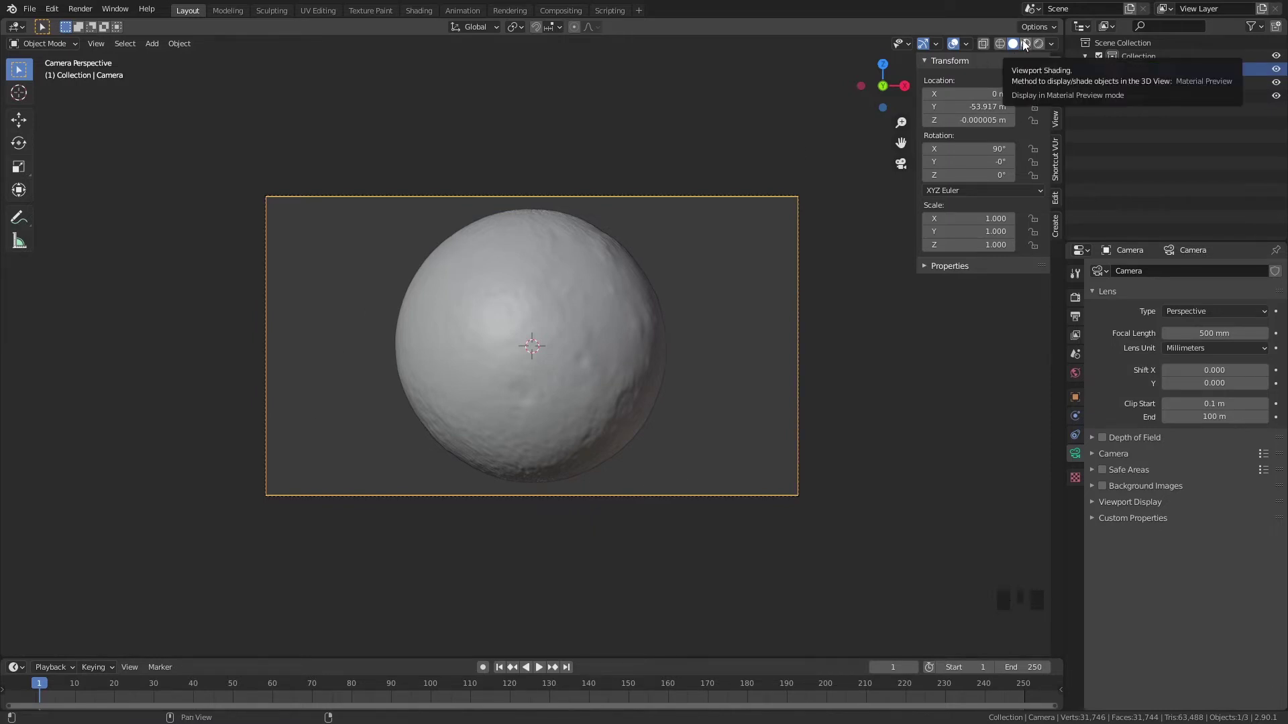
Step: Switch to Material Preview and rotate the sphere about its Z axis by about -101°
left_click_drag(1031, 43, 1045, 51)
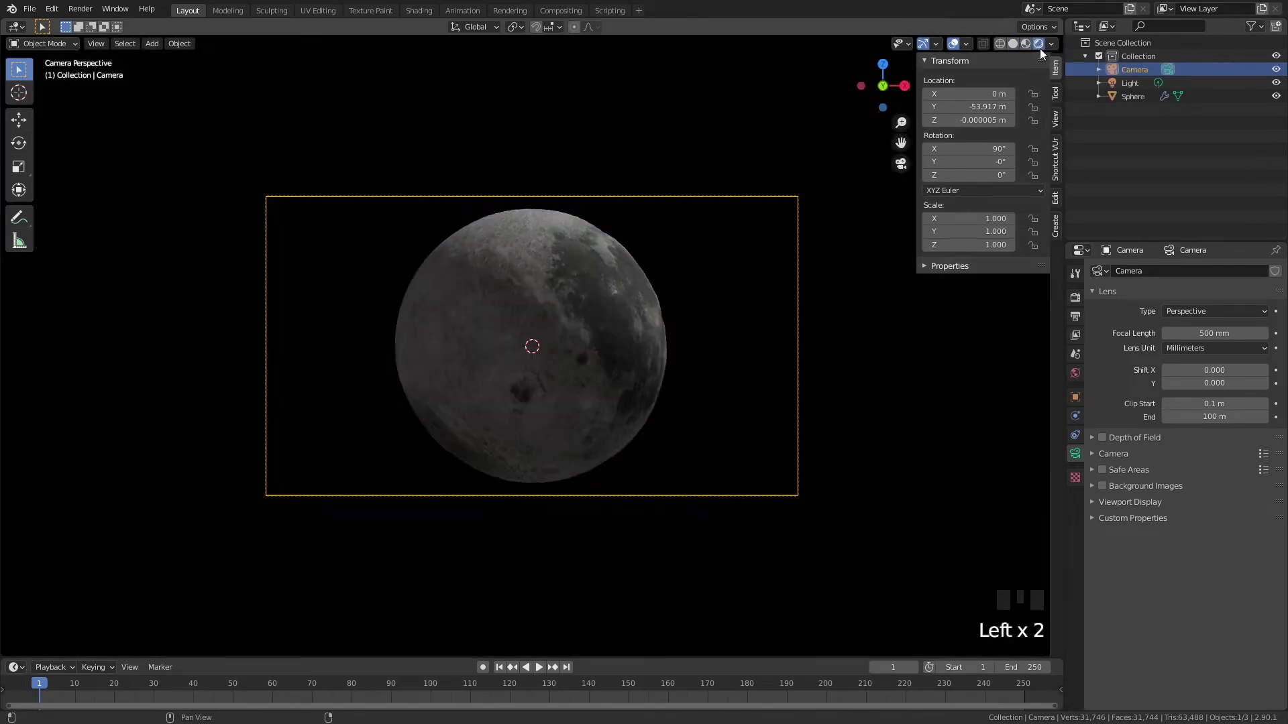
right_click(632, 322)
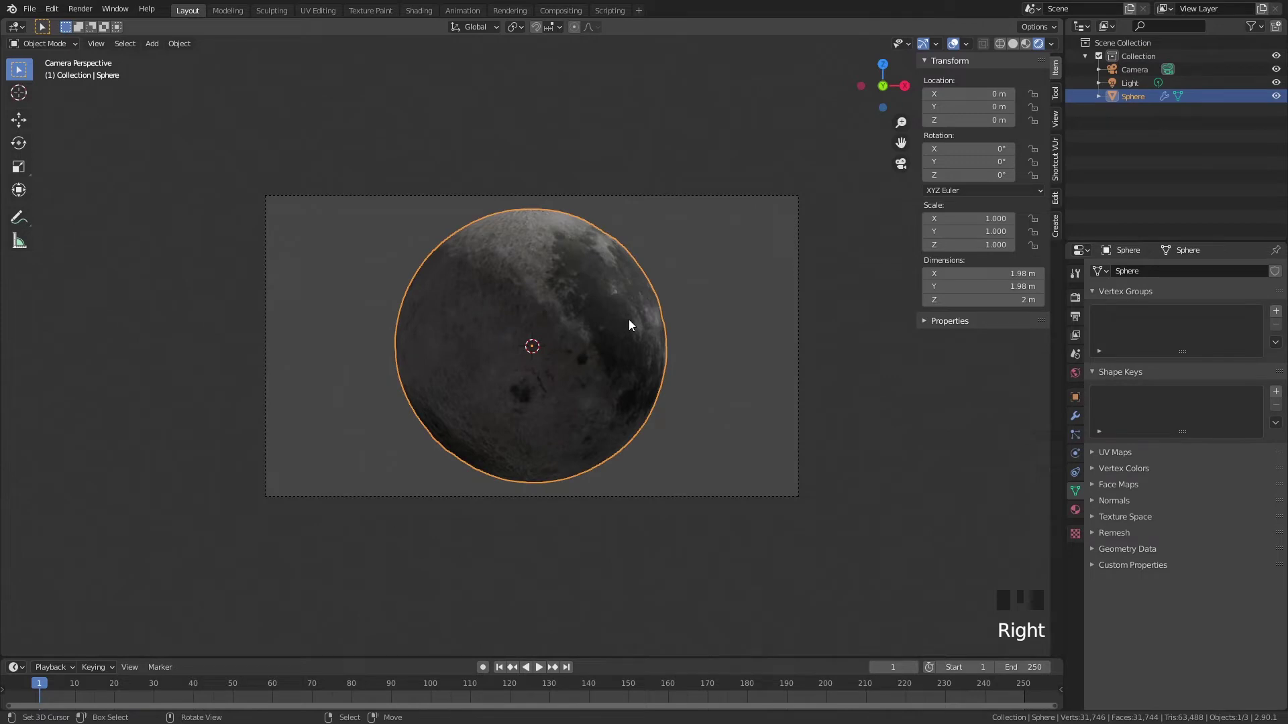
key("r")
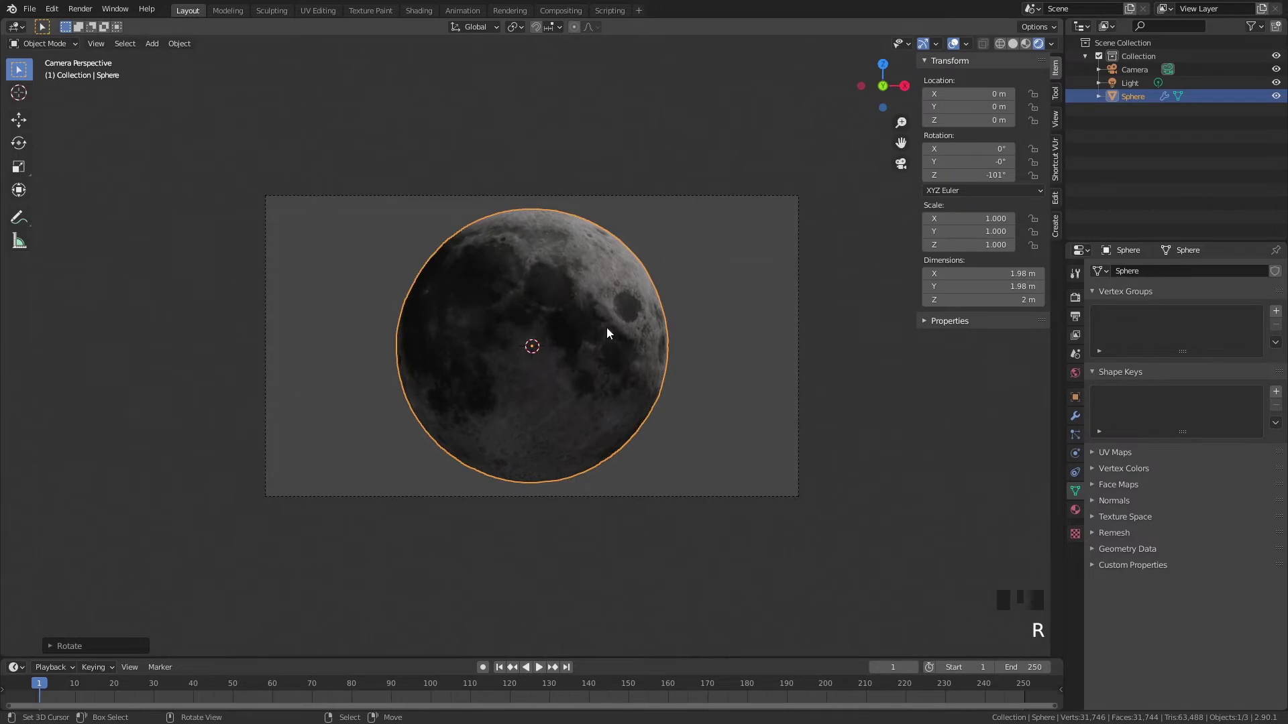
key("r")
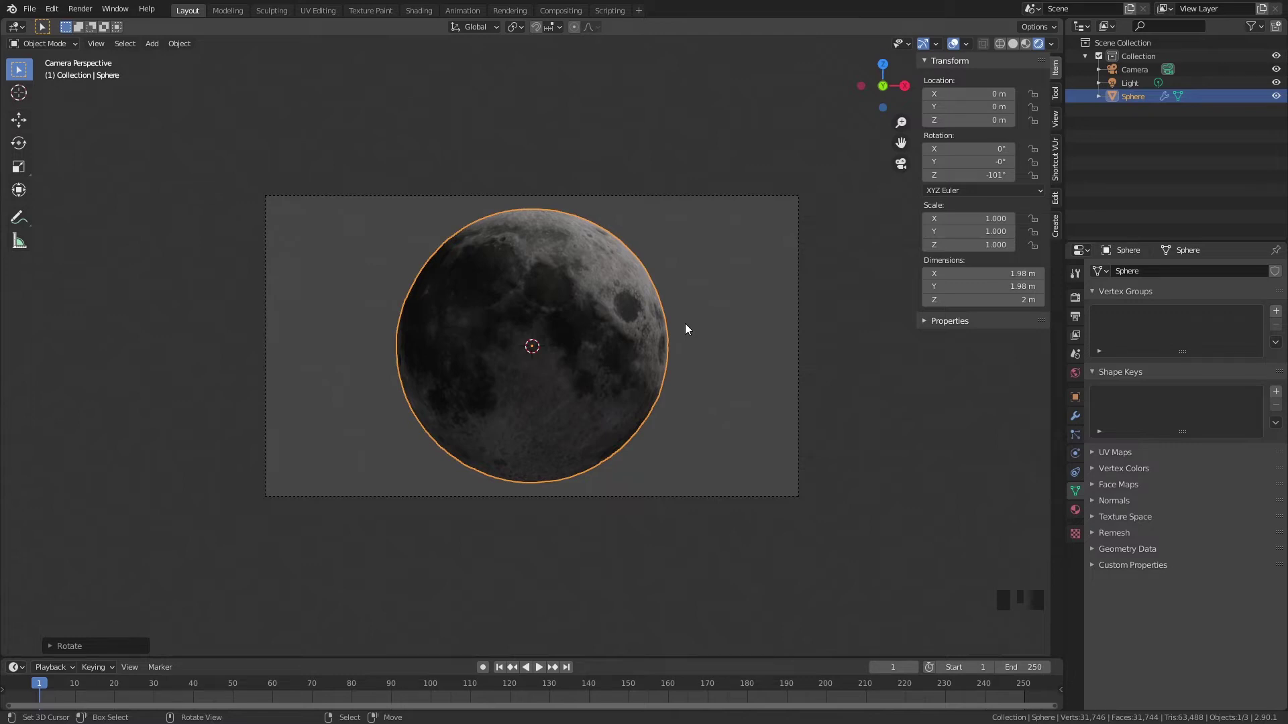
Step: Add a plane and rotate it 90° about X so it stands upright behind the moon
right_click(688, 327)
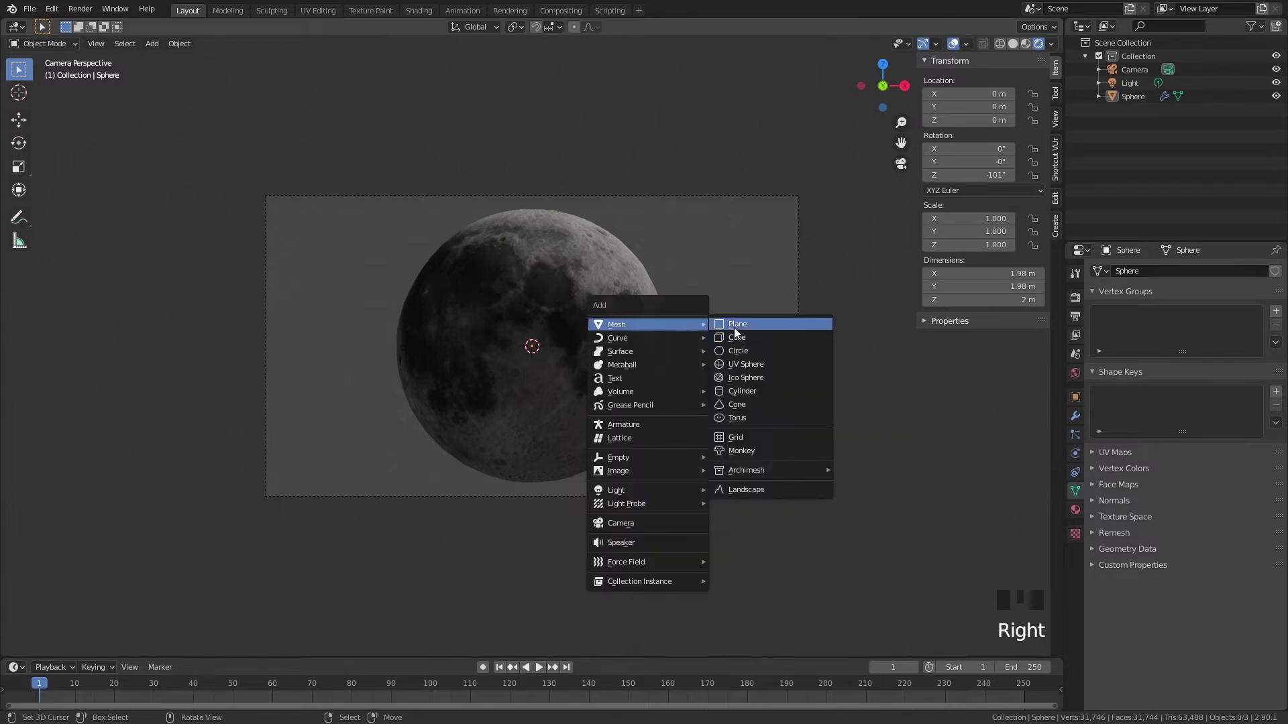
key("shift+a")
key("r")
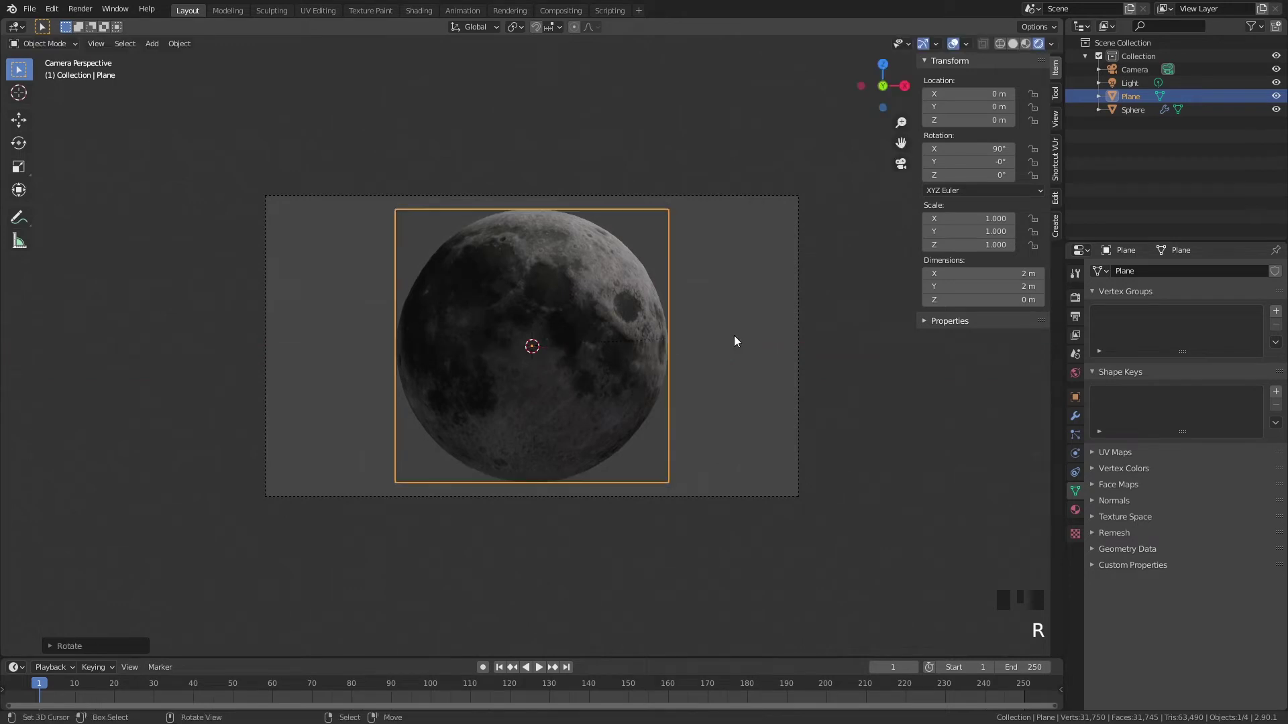
key("s")
left_click_drag(779, 295, 681, 346)
Step: Move the plane about 14.3 m back along Y and scale it to 3.016 to fill the camera frame
scroll("down", 3)
scroll("up", 3)
key("g")
key("g")
right_click(857, 266)
key("KP_0")
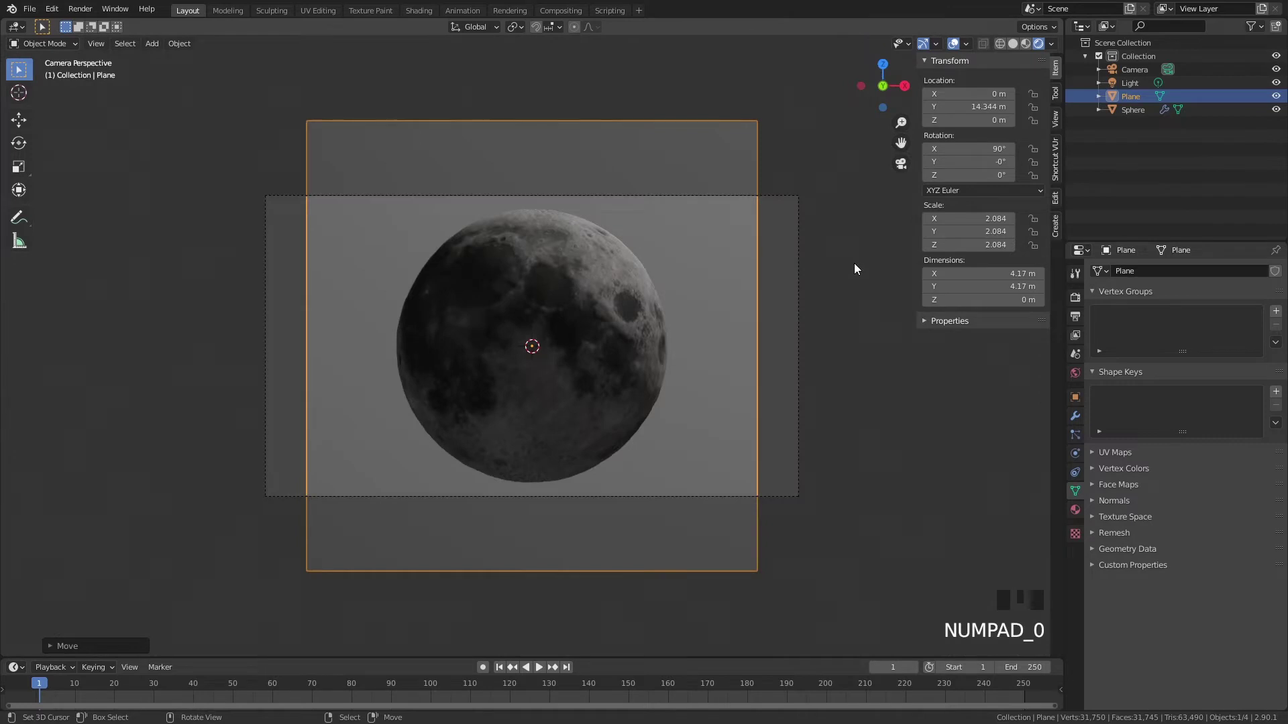
key("s")
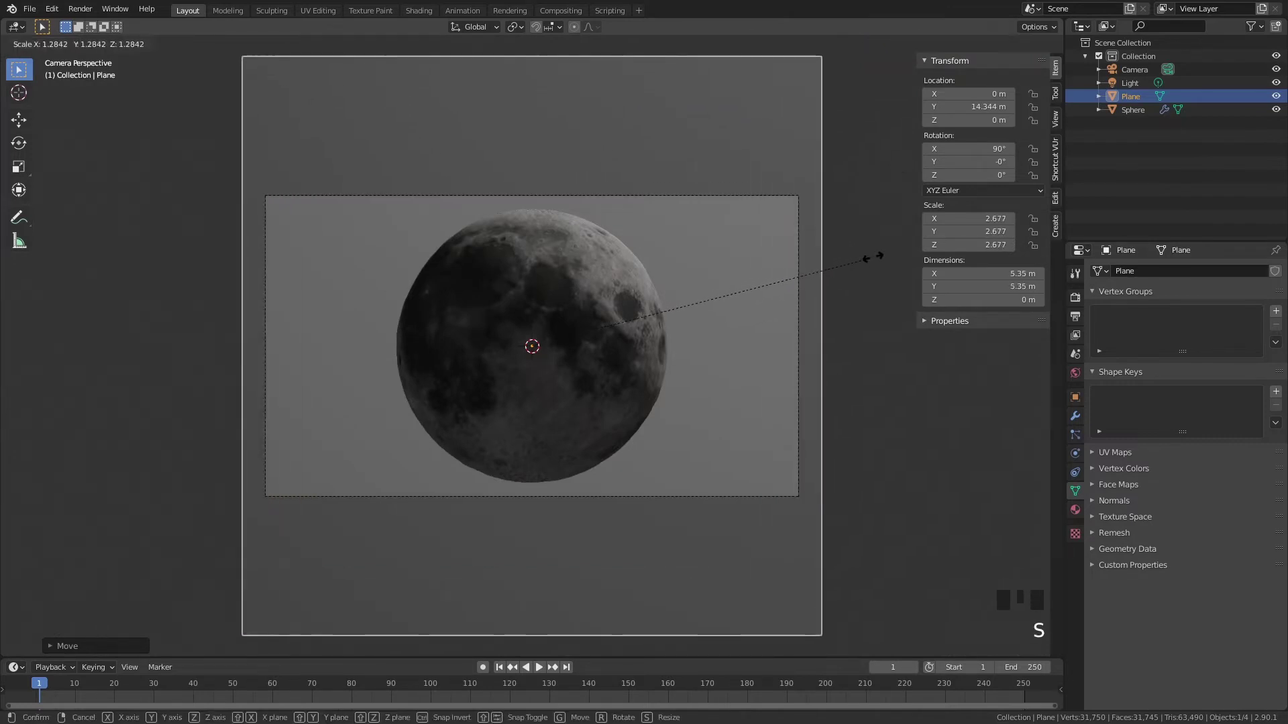
key("s")
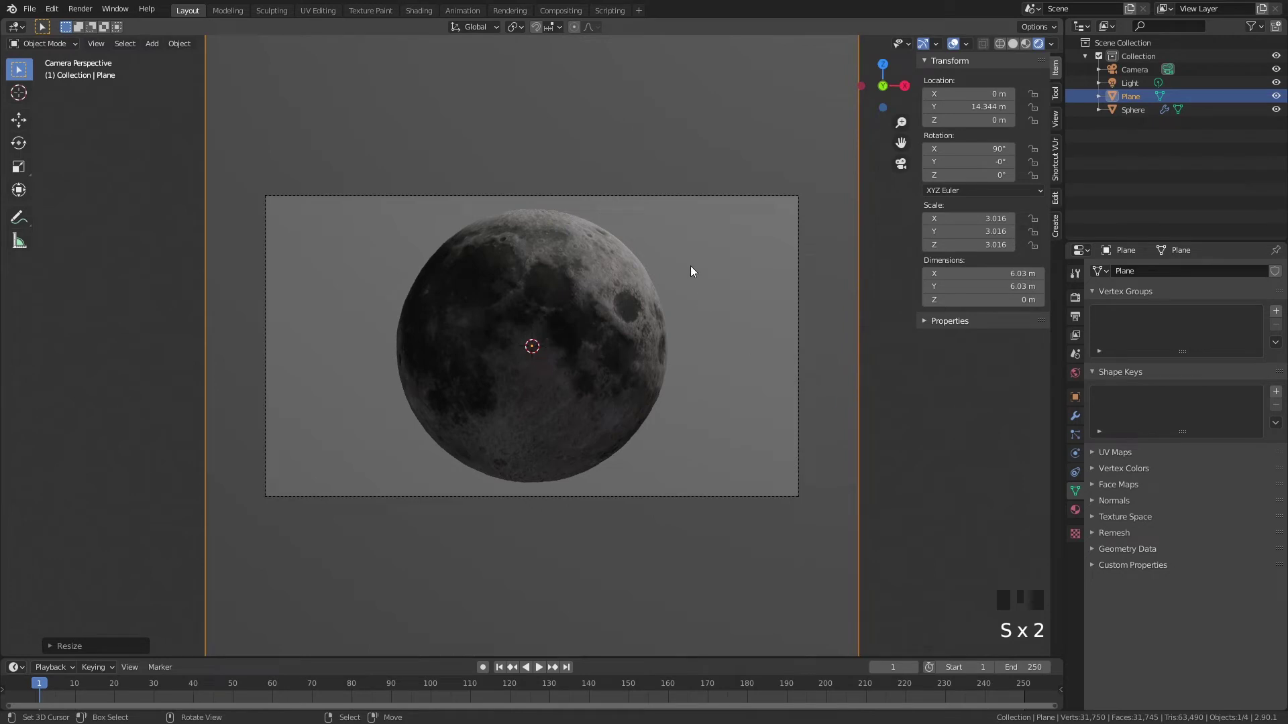
Step: Give the plane a 'stars' material with an Emission shader wired to the Material Output
left_click(421, 13)
scroll("down", 3)
right_click(883, 184)
left_click_drag(659, 431, 567, 449)
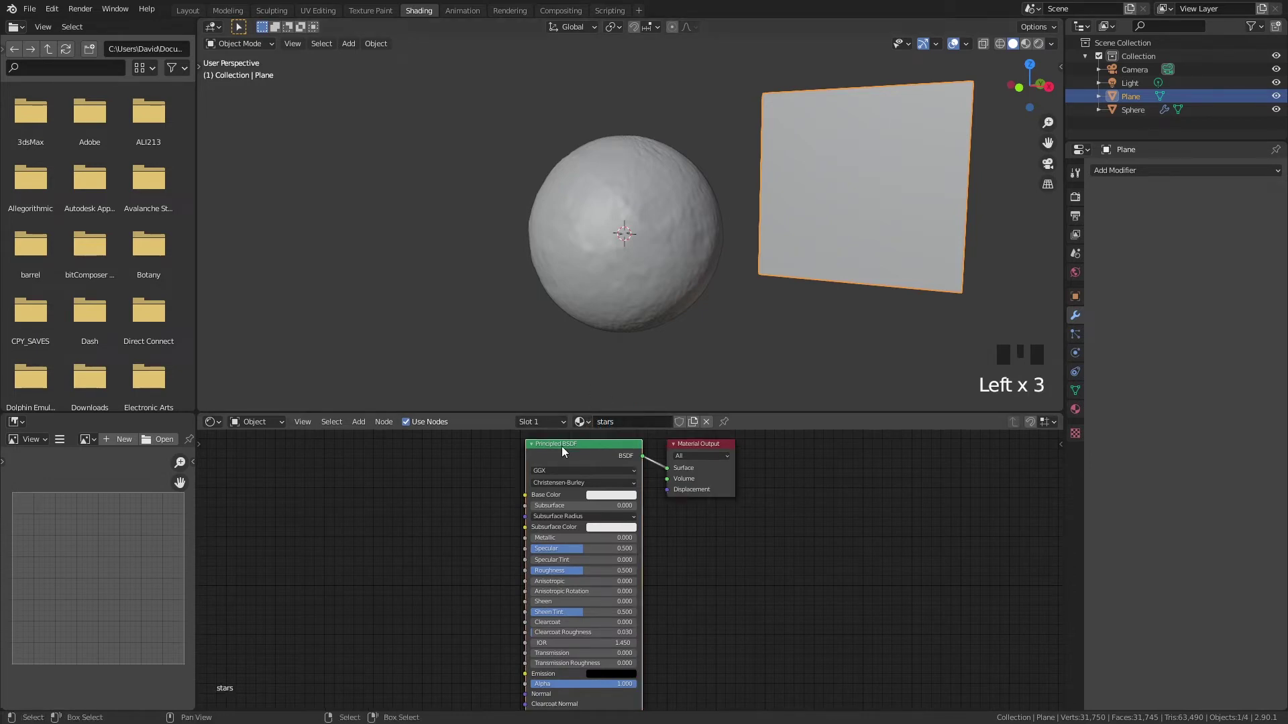
key("Delete")
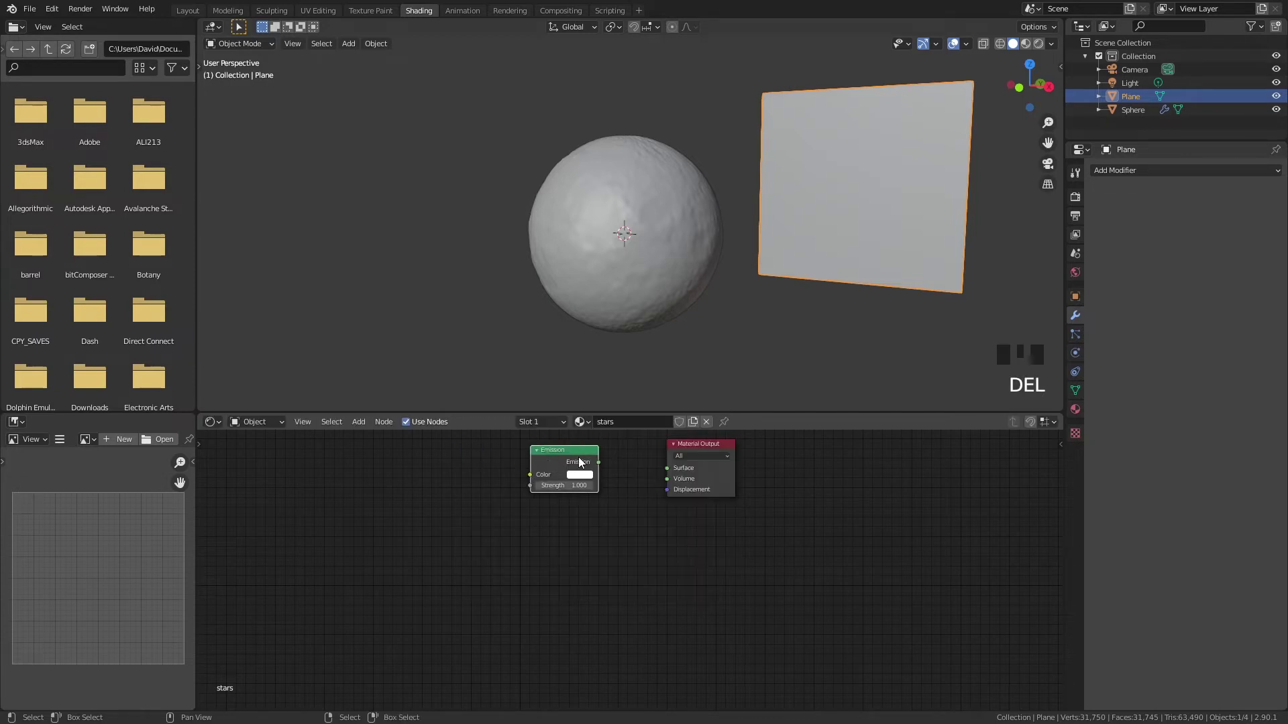
left_click_drag(672, 472, 1042, 51)
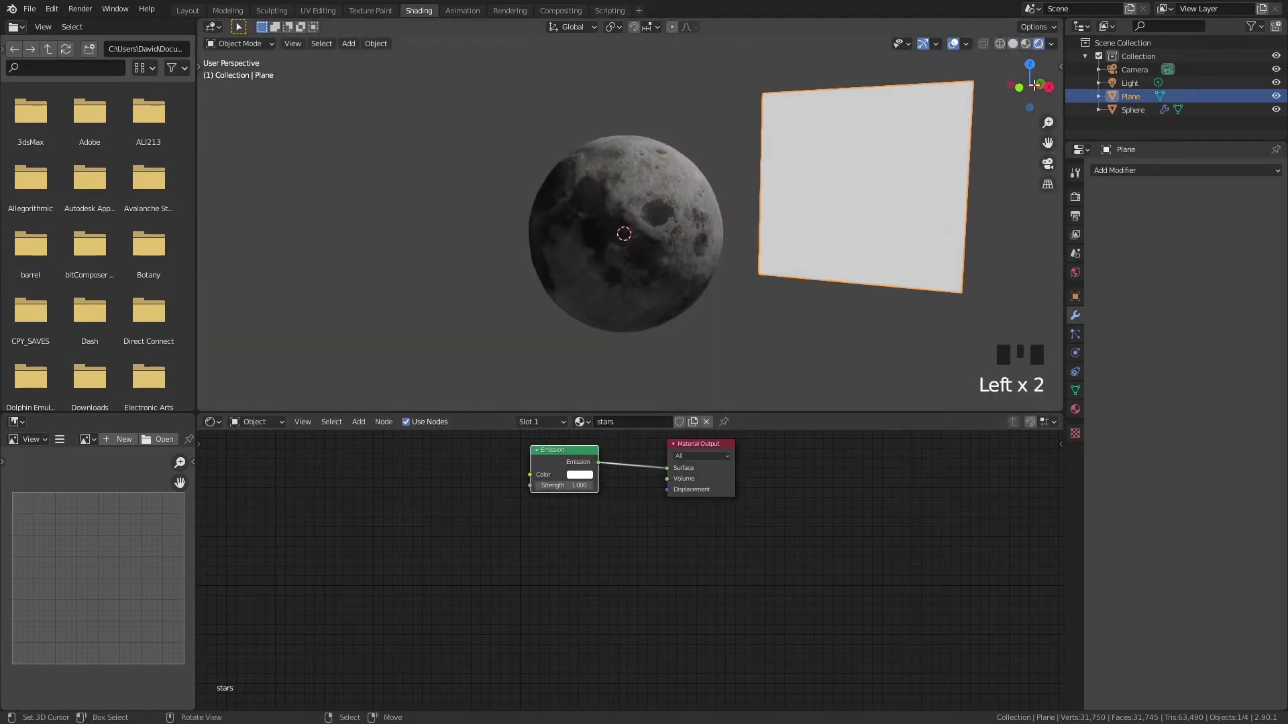
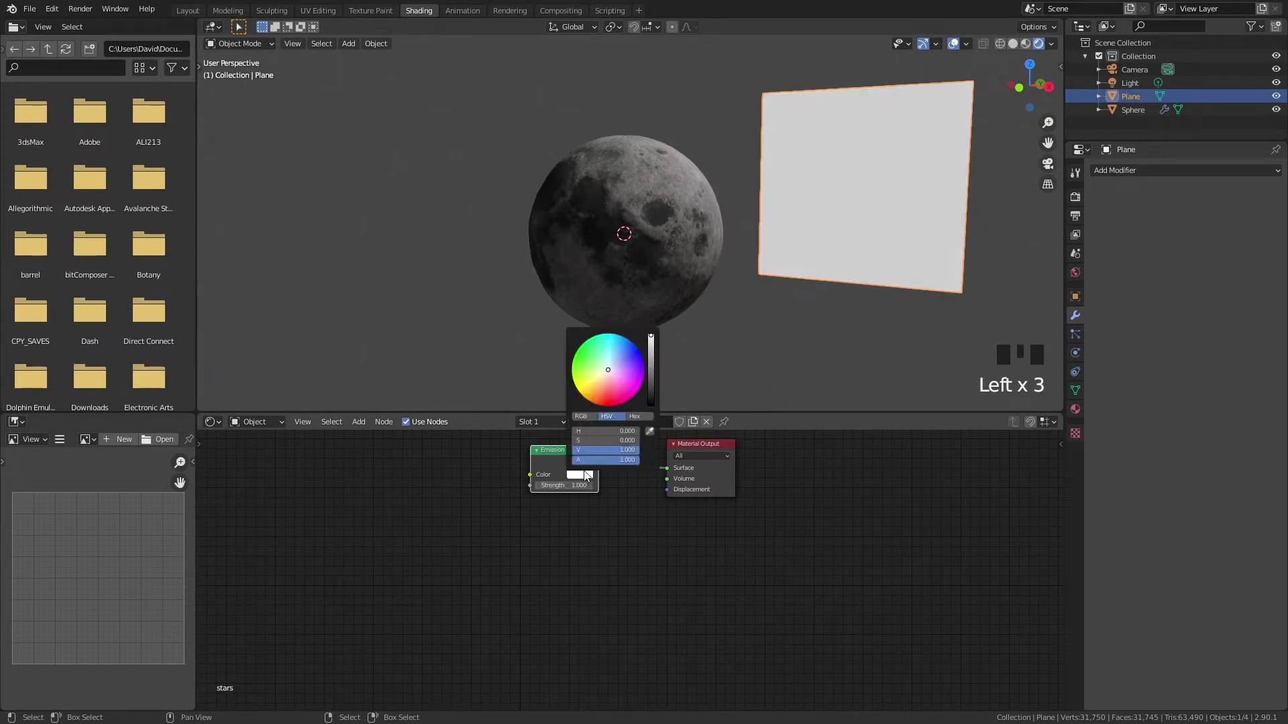
Step: Add an Image Texture node and link its Color into the Emission Color input
left_click(631, 377)
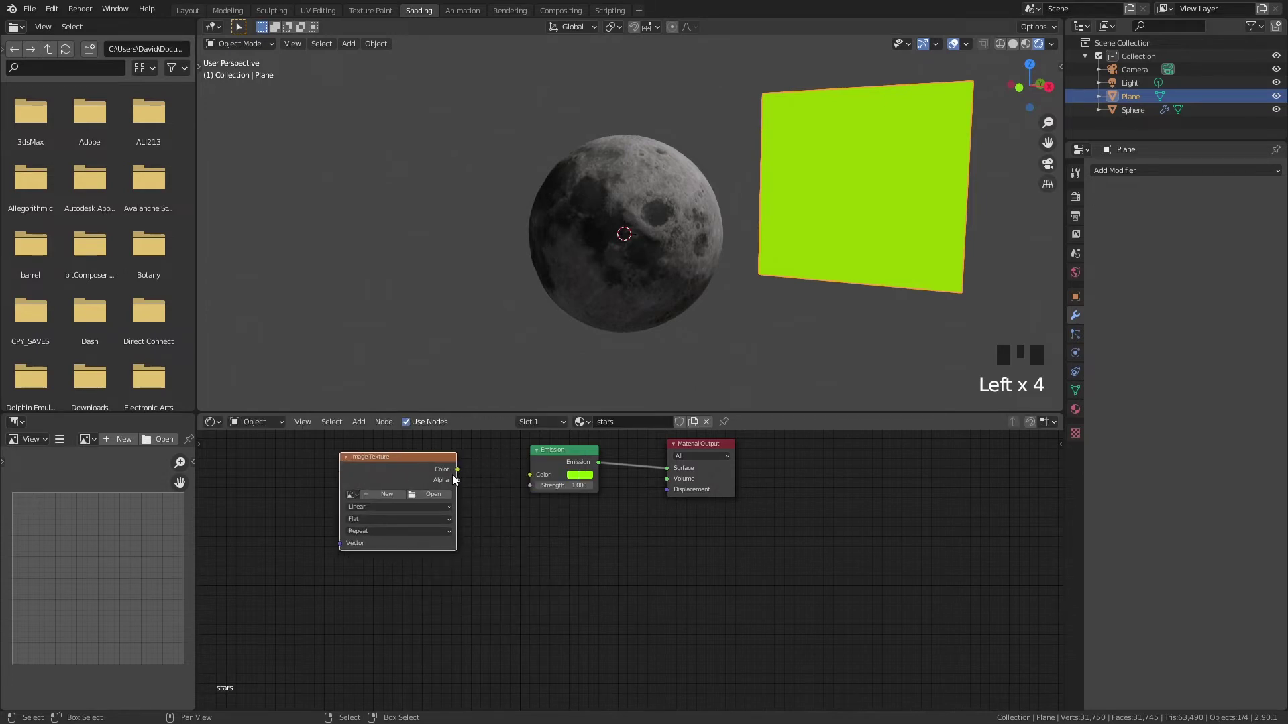
left_click(510, 490)
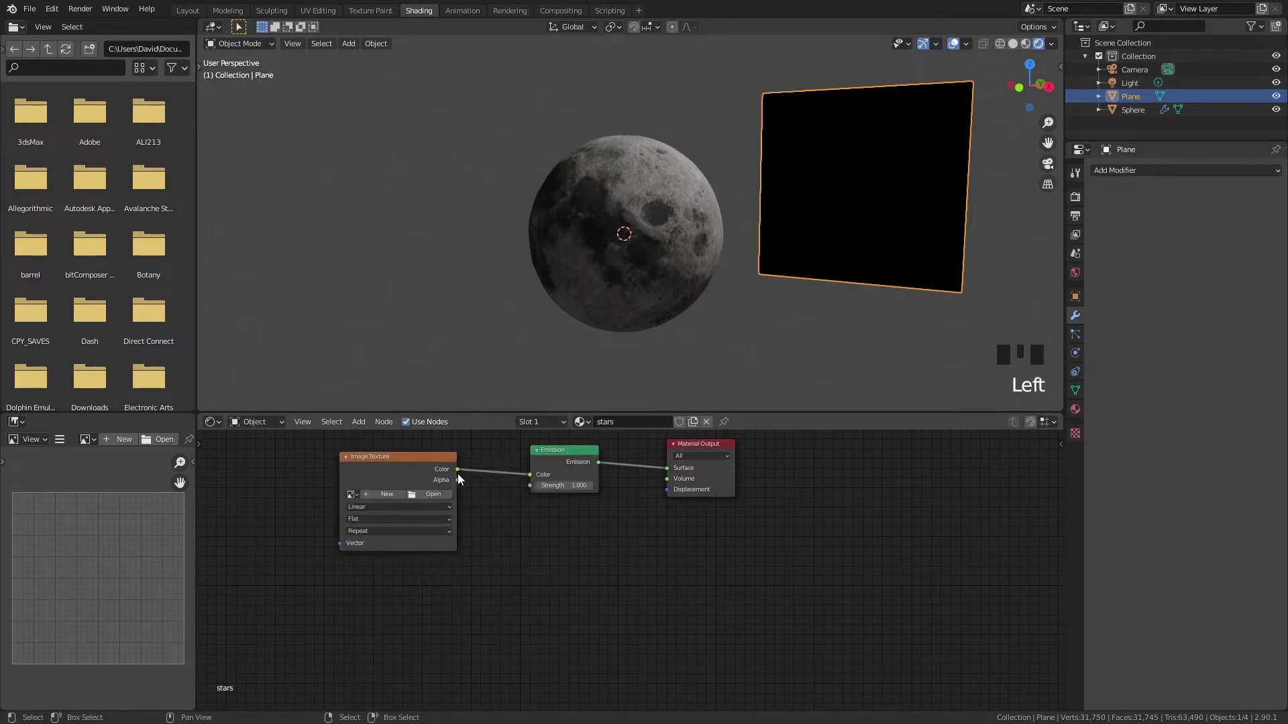
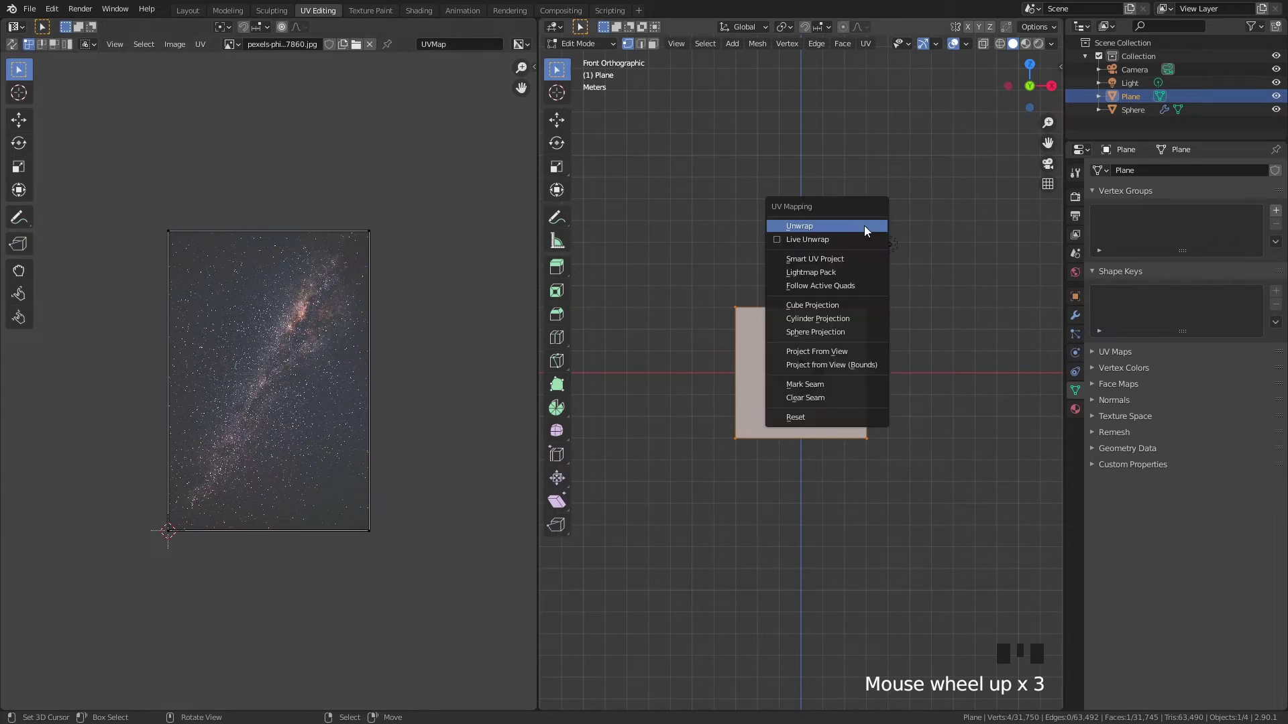
Step: Unwrap the backdrop plane's UVs onto the Milky Way star image
key("u")
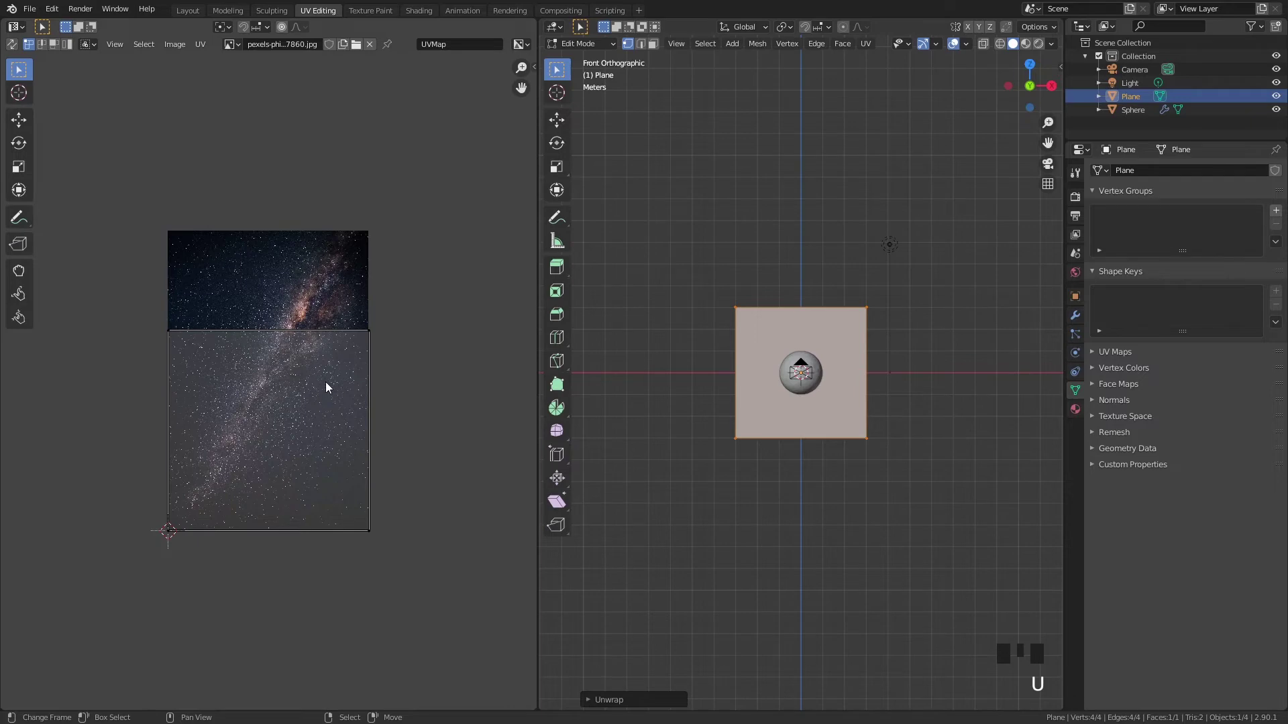
scroll("up", 3)
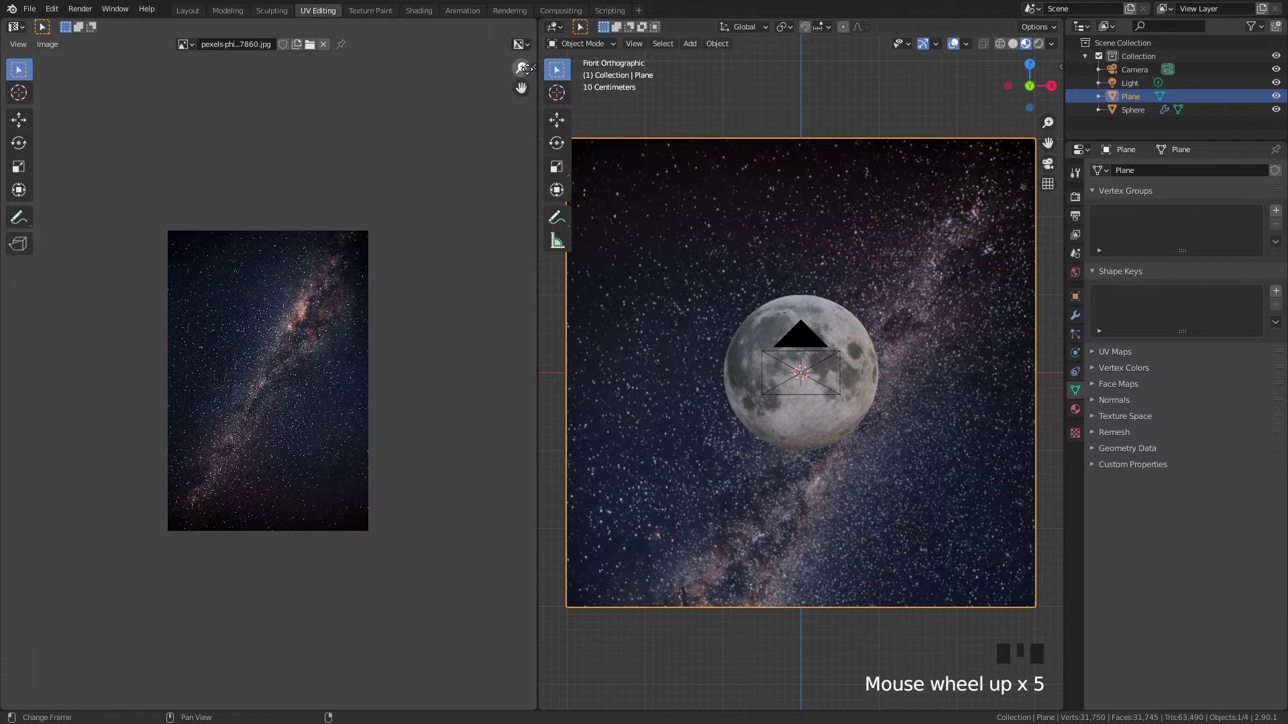
Step: Rotate the star backdrop plane about 30° on its depth axis in the Layout workspace
left_click(200, 13)
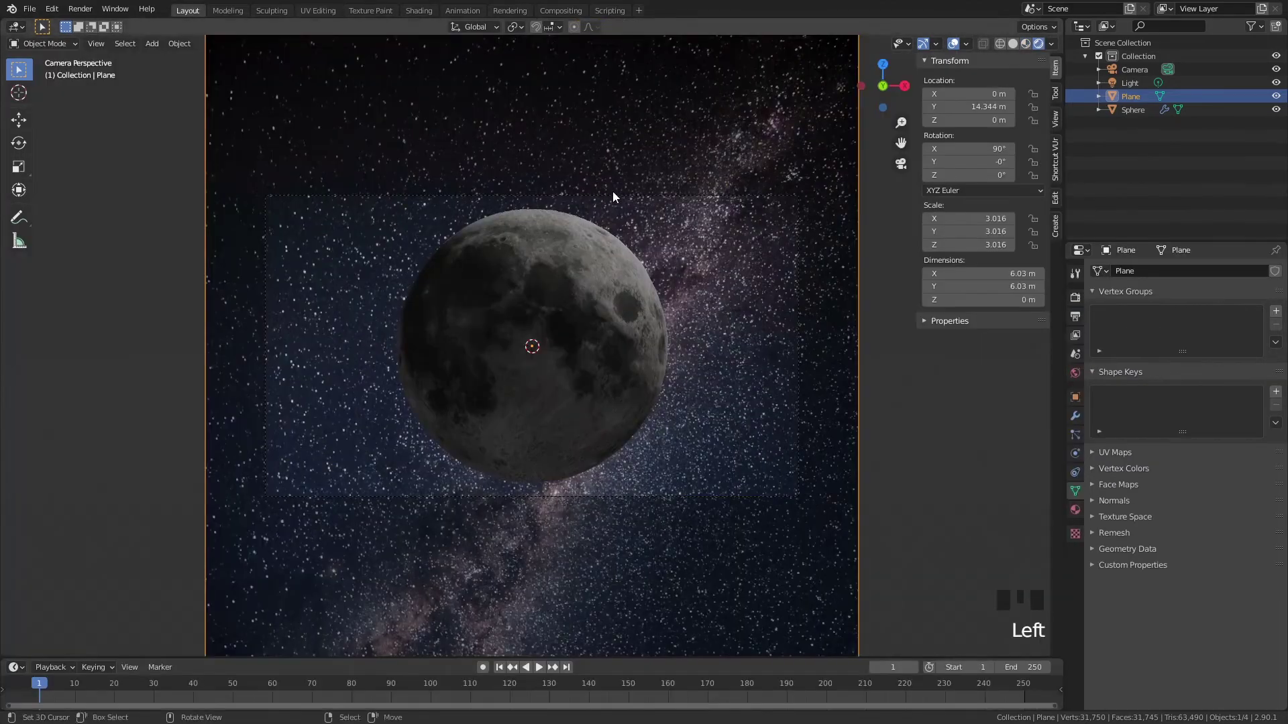
scroll("down", 3)
right_click(669, 187)
key("r")
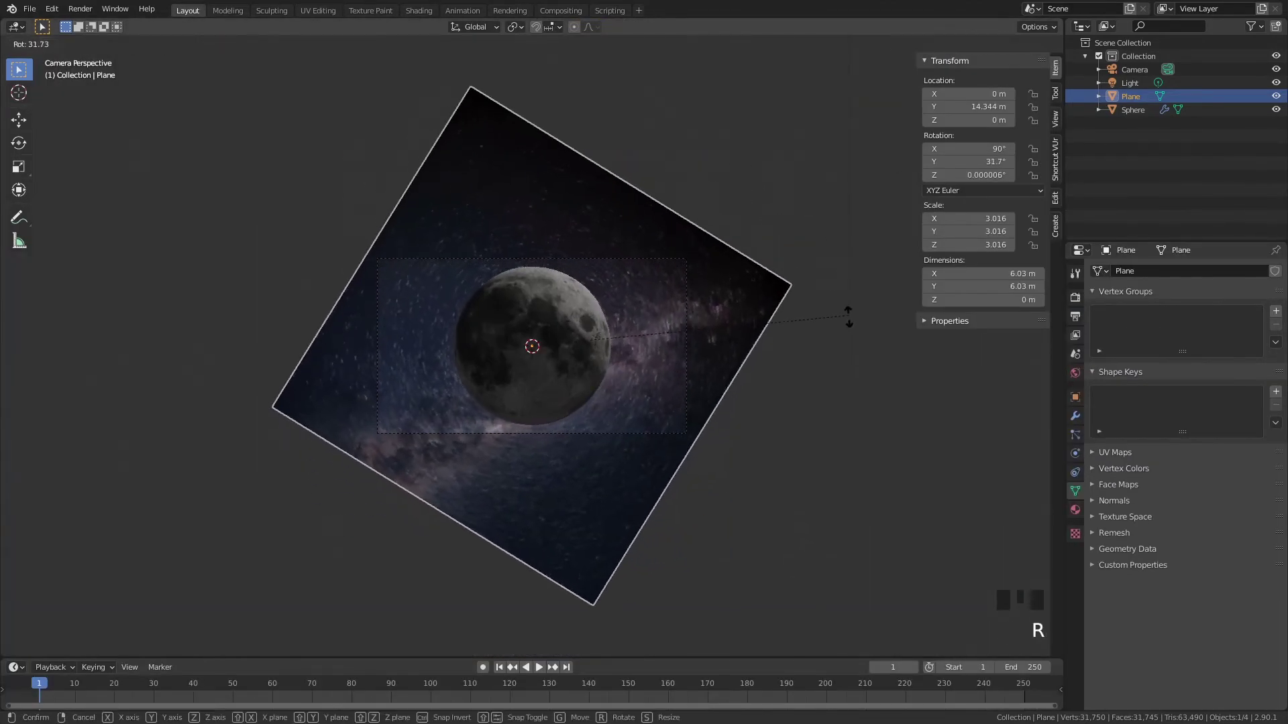
key("g")
key("r")
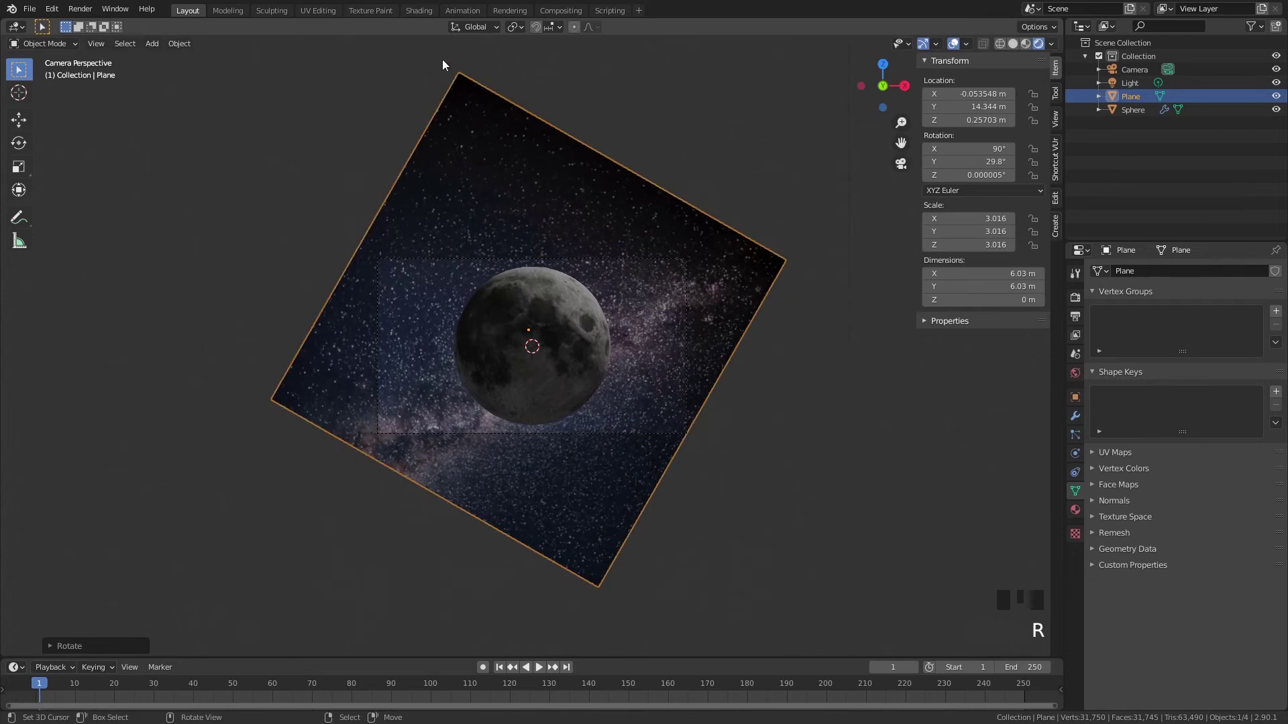
Step: View the tilted backdrop through the camera in the Shading workspace
left_click(431, 12)
key("KP_0")
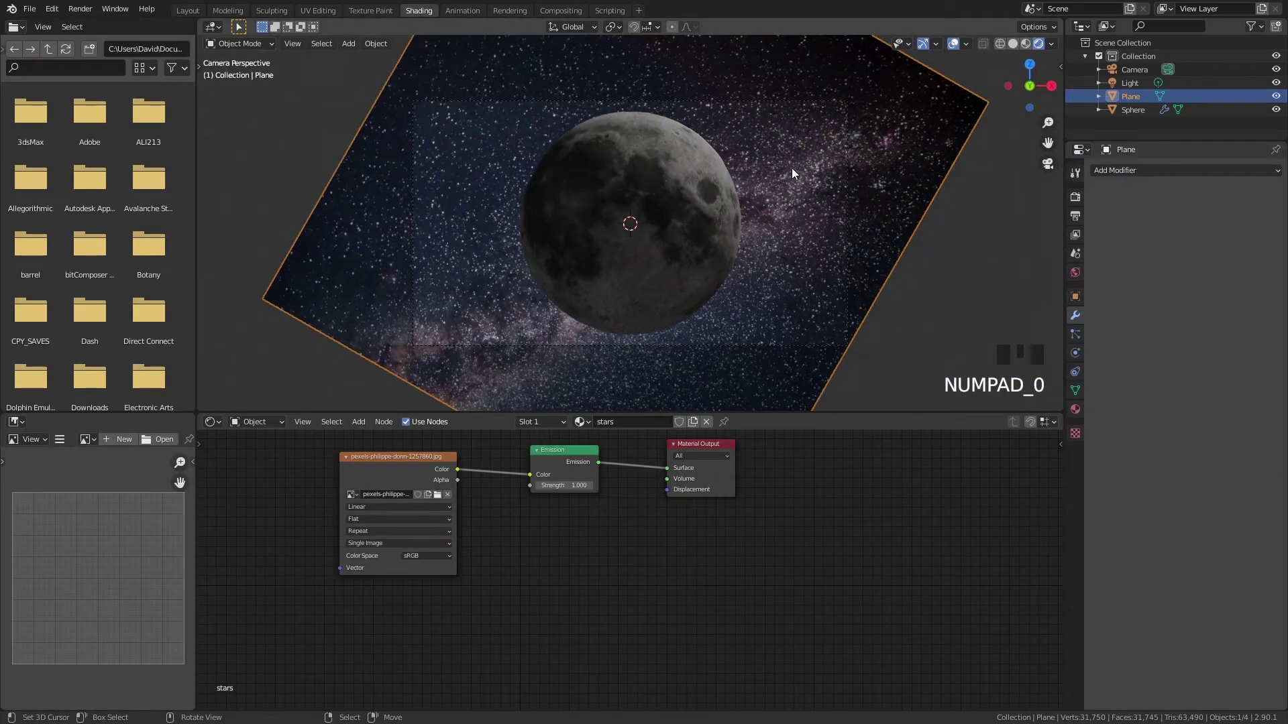
Step: Lower the star backdrop's Emission strength to 0.1 and compare it against the moon
right_click(715, 165)
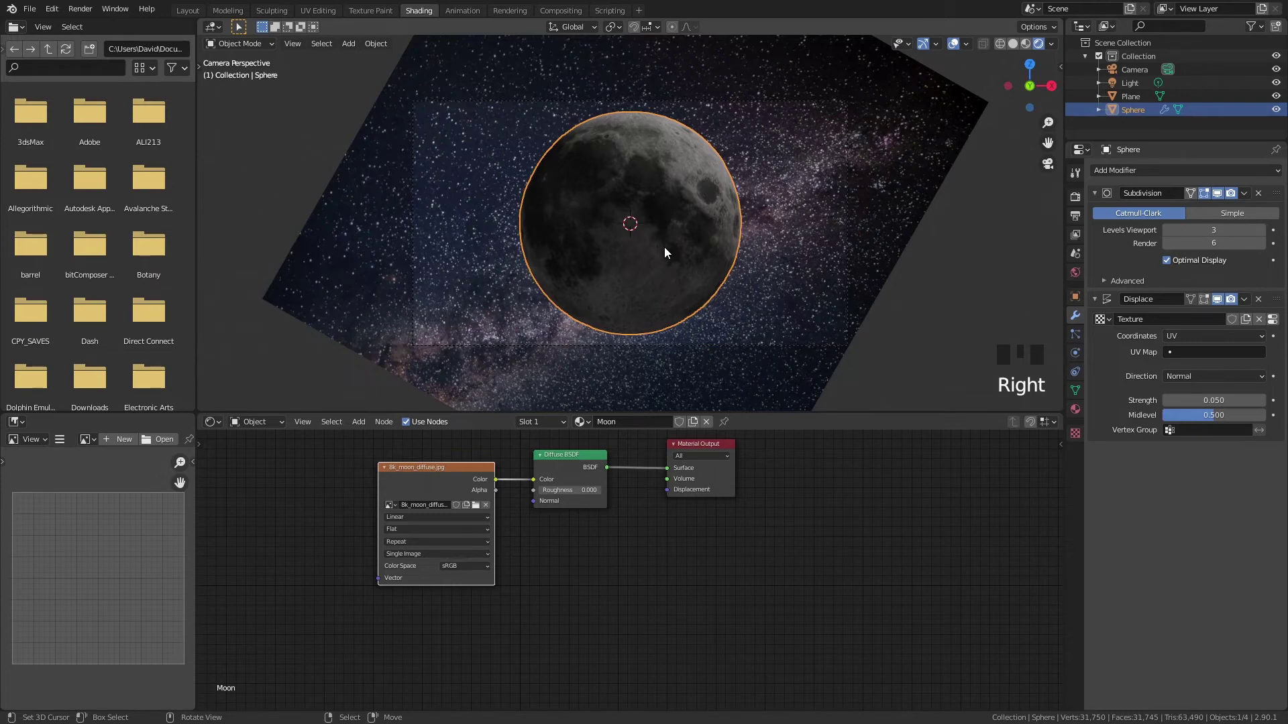
right_click(868, 318)
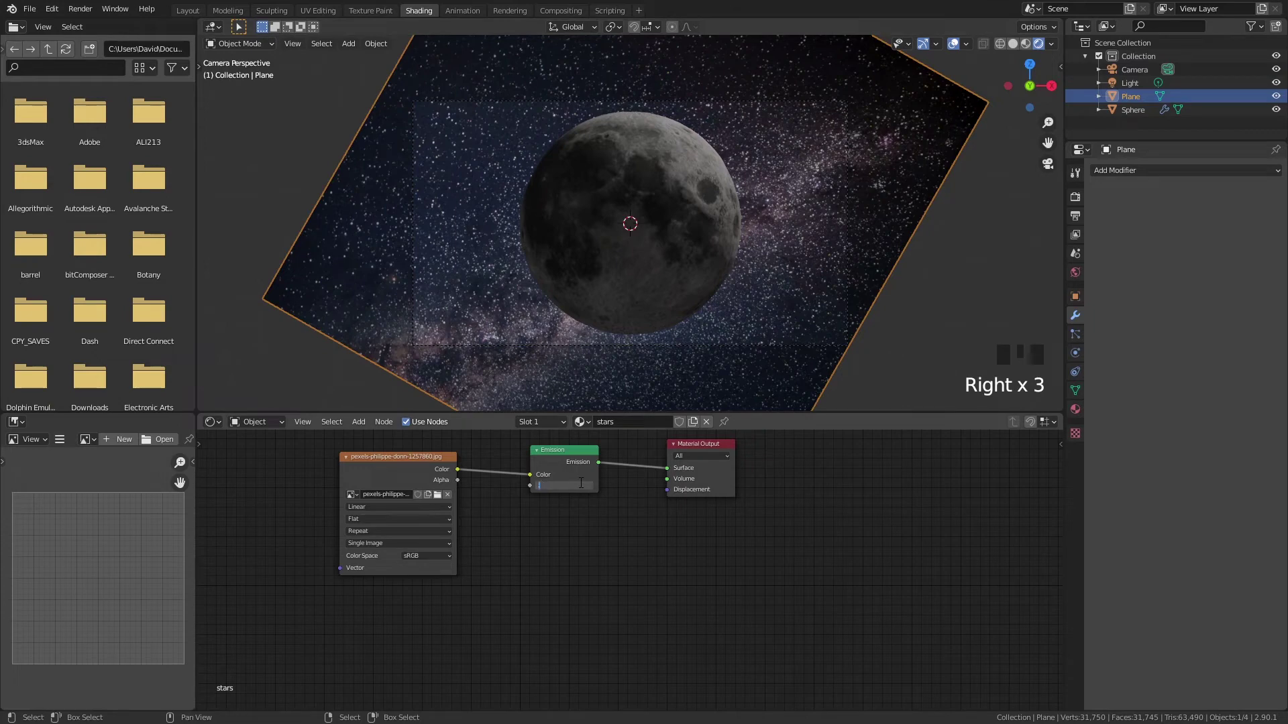
left_click_drag(585, 485, 642, 236)
right_click(641, 236)
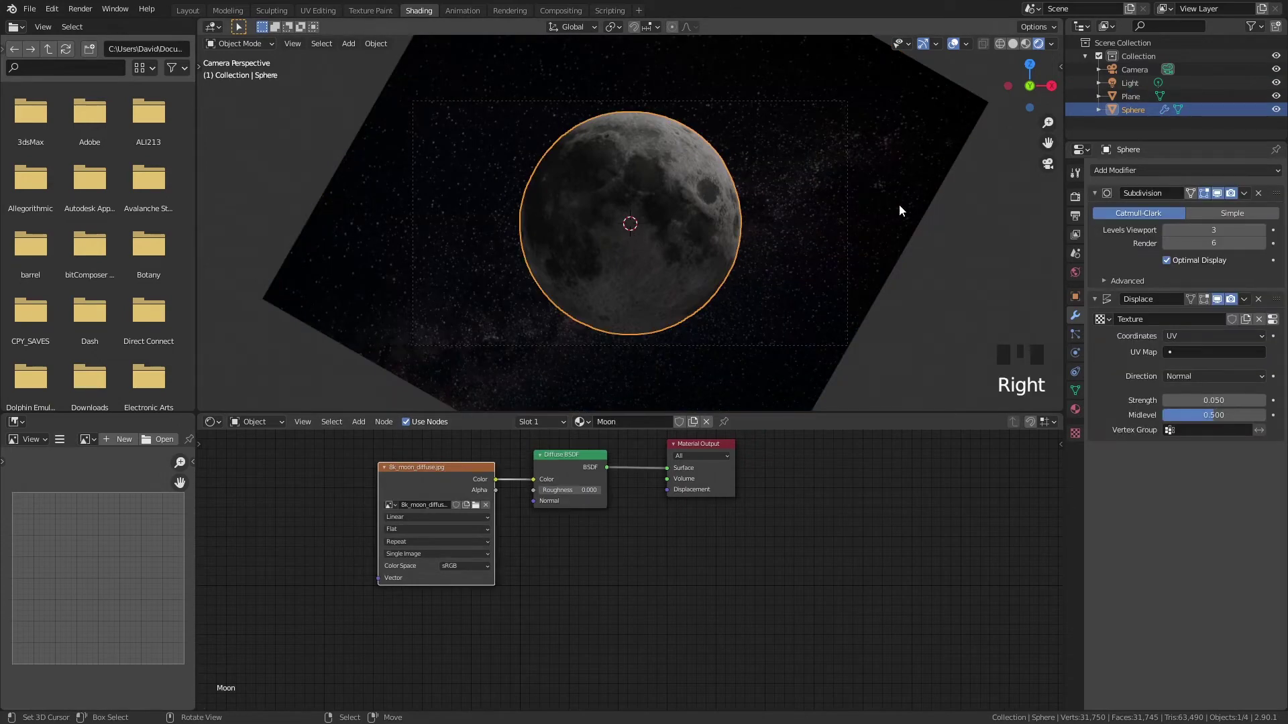
right_click(940, 197)
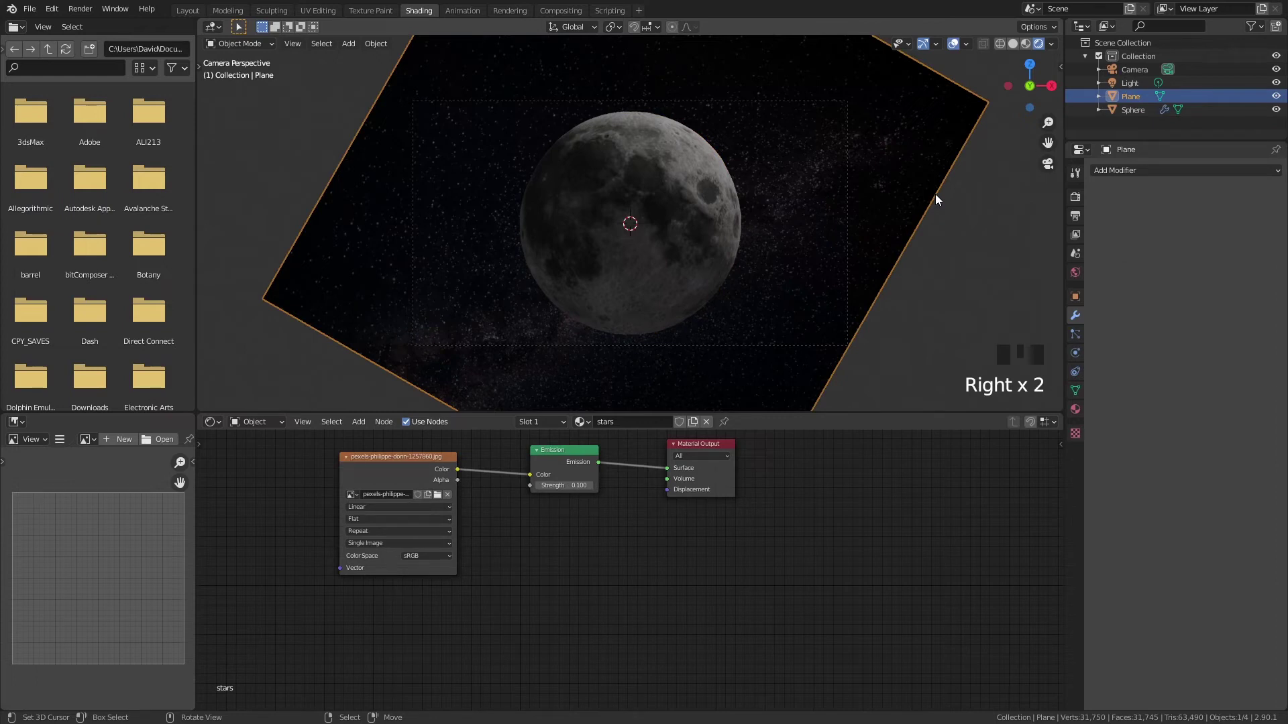
Step: Select the light in the Outliner to show its 1000 W point settings
left_click(1128, 81)
scroll("down", 3)
Step: Change the light to a Sun lamp at strength 1000
left_click_drag(808, 157, 772, 188)
scroll("up", 3)
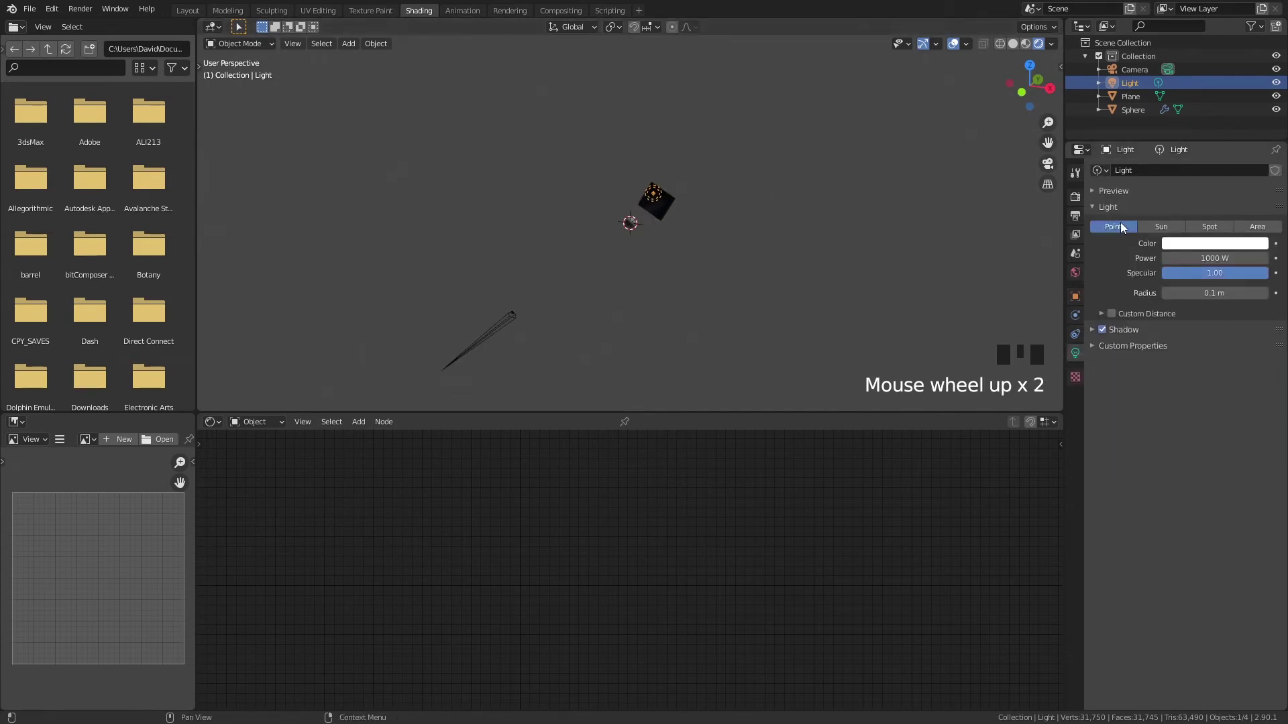
left_click(1160, 228)
scroll("up", 3)
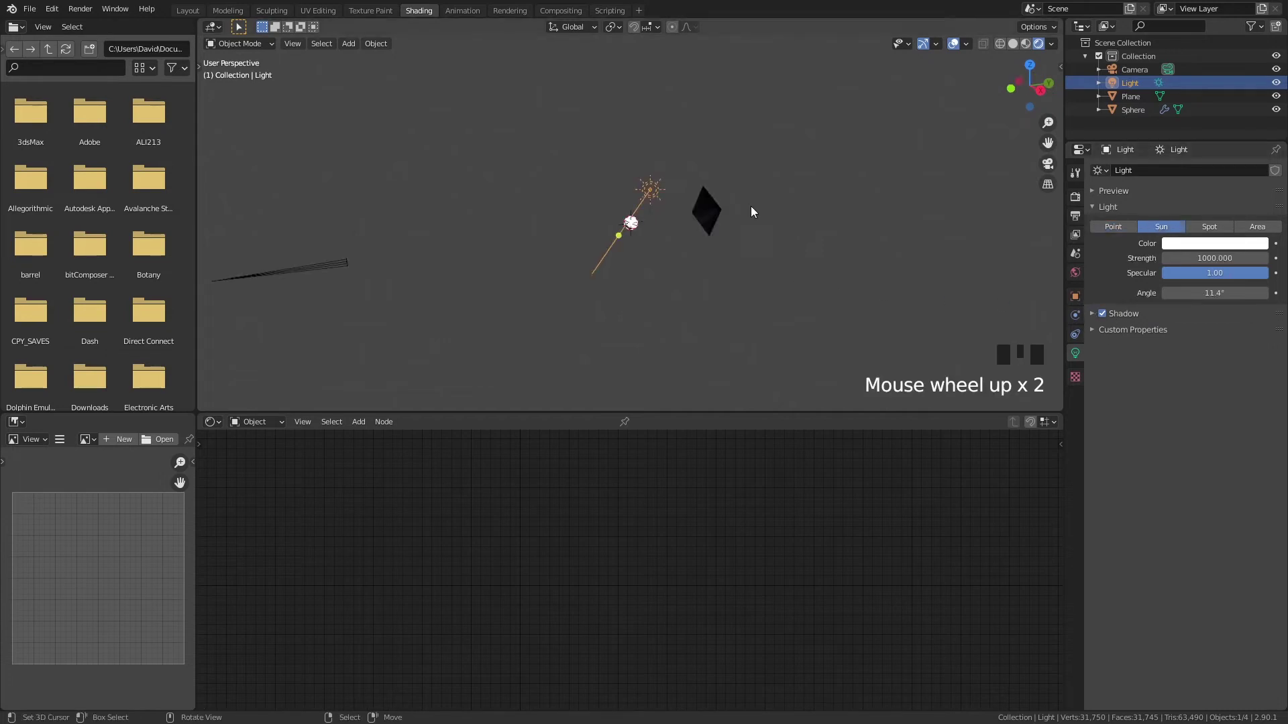
scroll("up", 3)
scroll("down", 3)
Step: Move the sun light high above the moon and rotate it to a new angle
key("g")
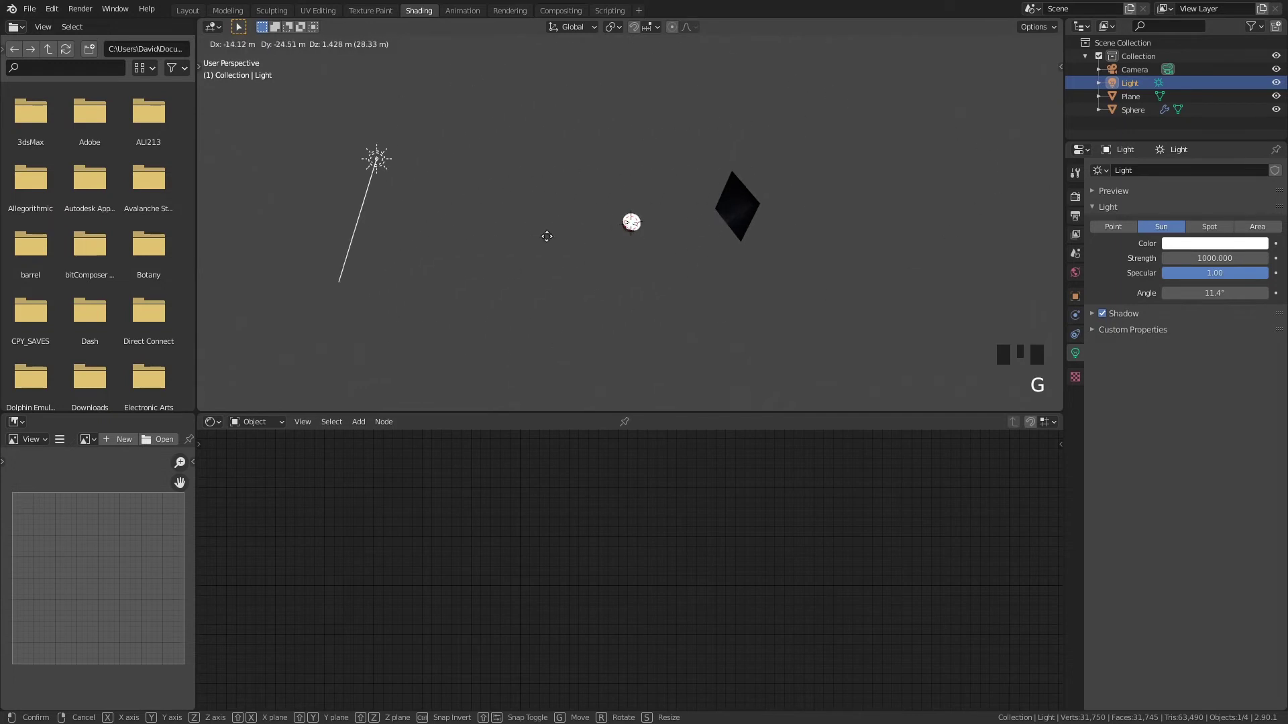
left_click_drag(698, 180, 841, 179)
key("g")
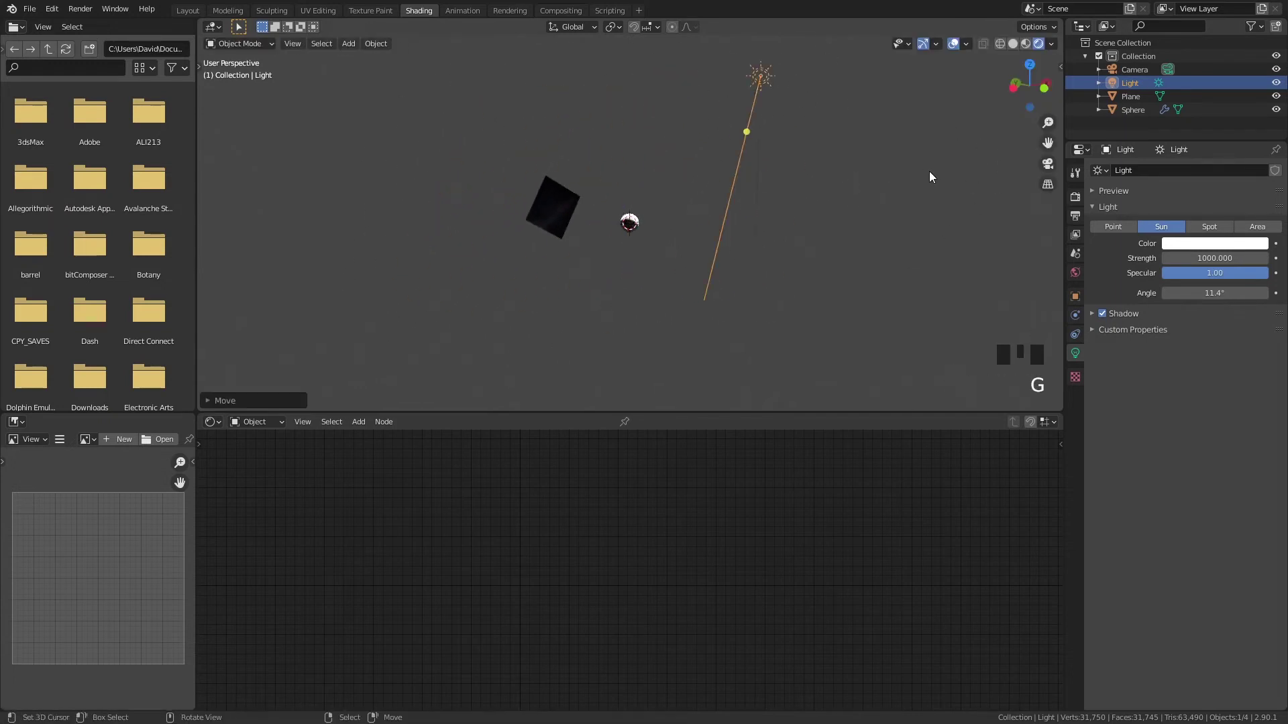
left_click_drag(925, 179, 898, 192)
key("r")
key("r")
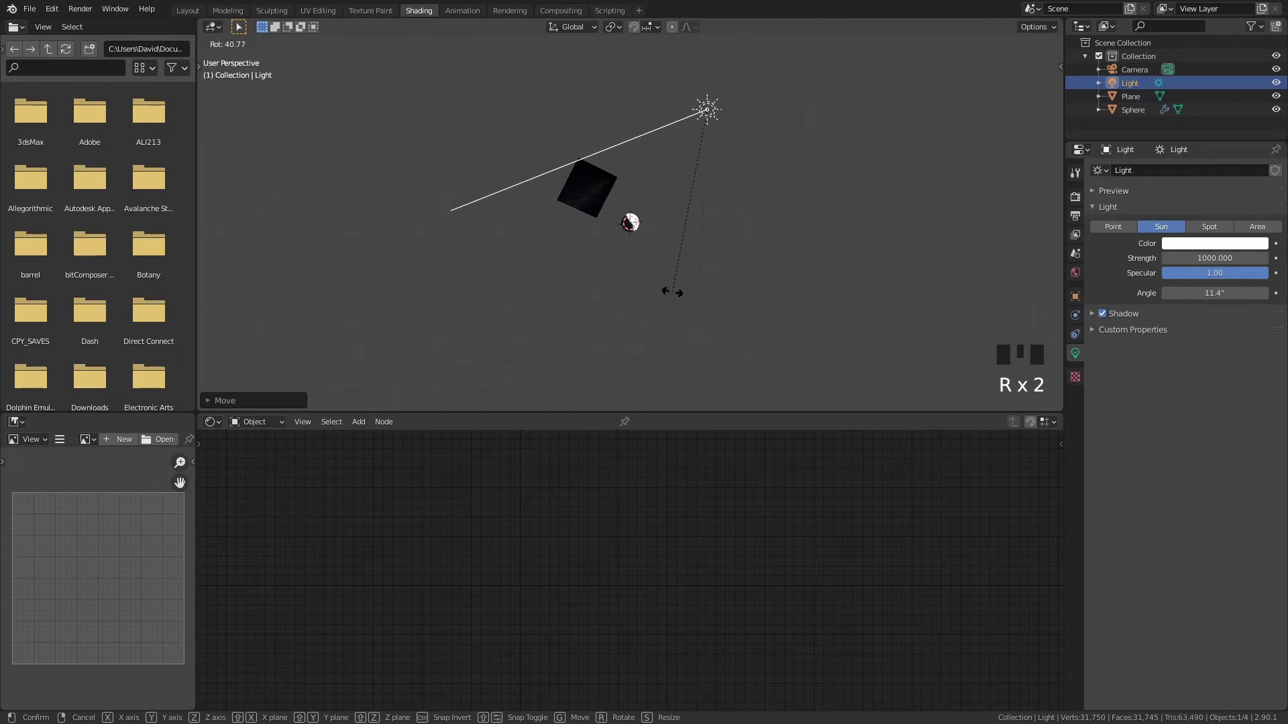
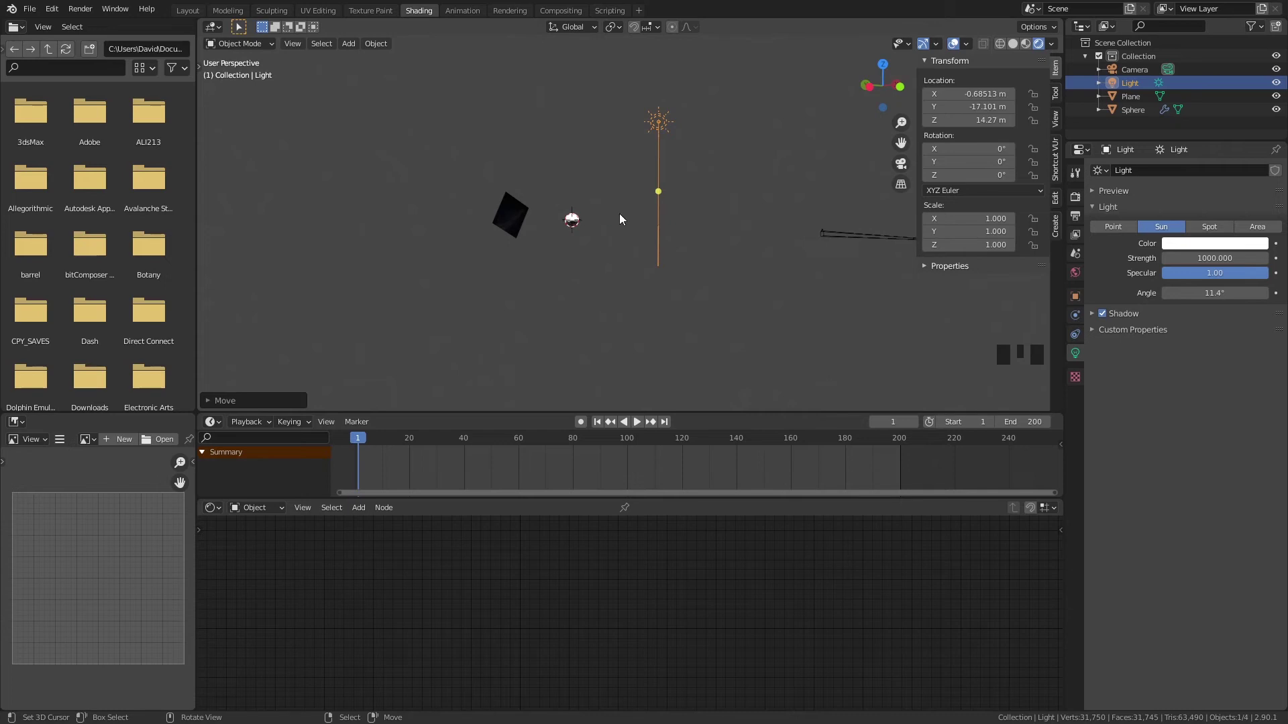
Step: Rotate the sun light about the X axis toward -90° so the moon looks dark
key("r")
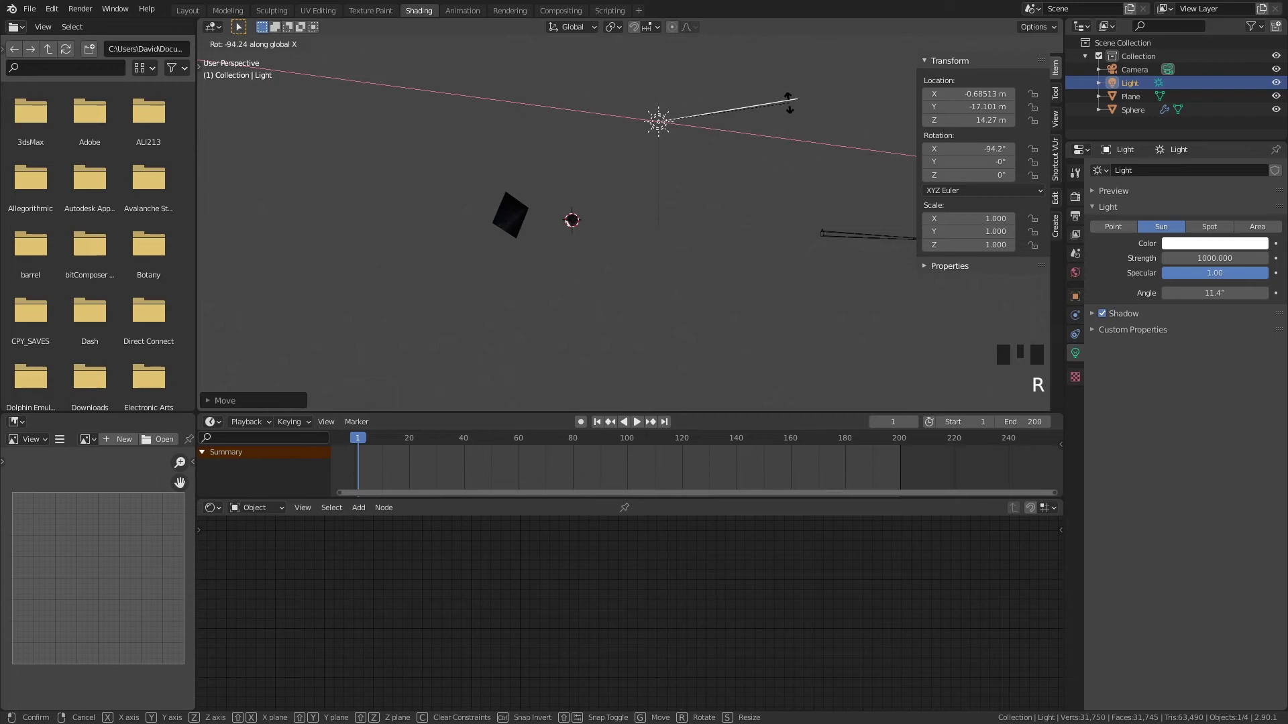
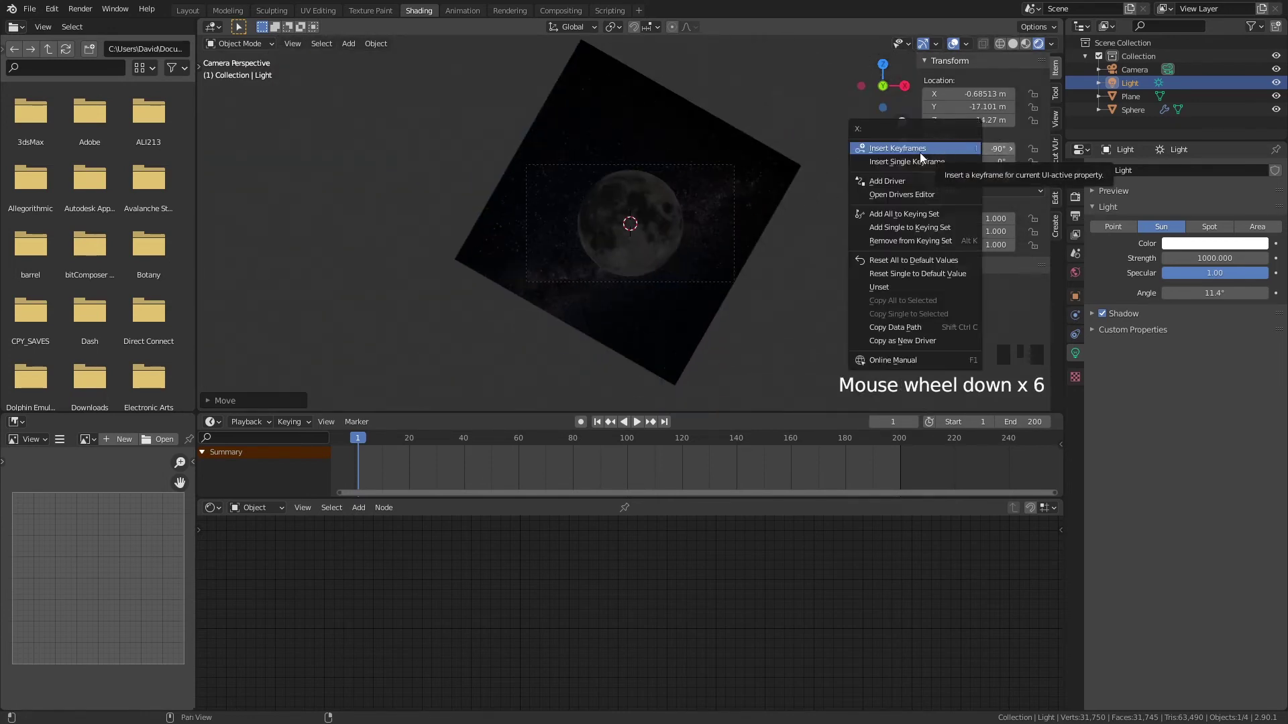
Step: At frame 100 rotate the sun to 90° on X and keyframe its rotation
left_click_drag(741, 273, 648, 227)
scroll("down", 3)
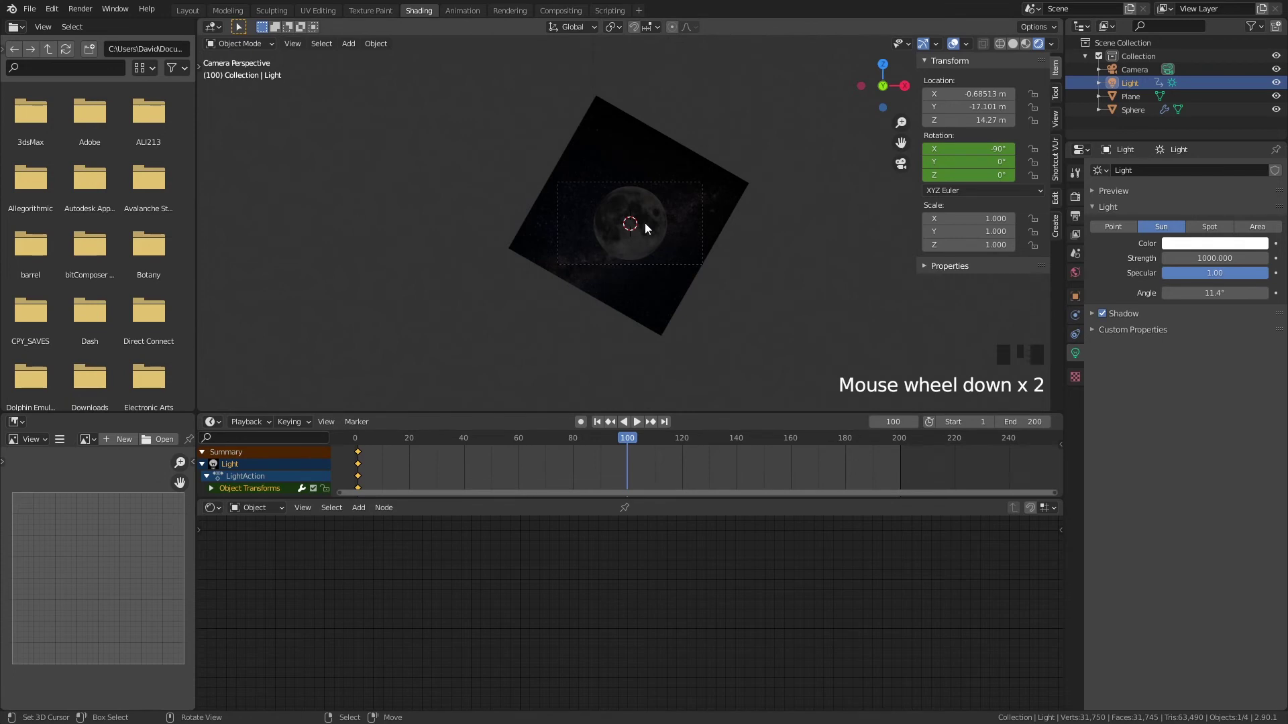
scroll("down", 3)
left_click_drag(744, 217, 777, 223)
middle_click(716, 201)
key("r")
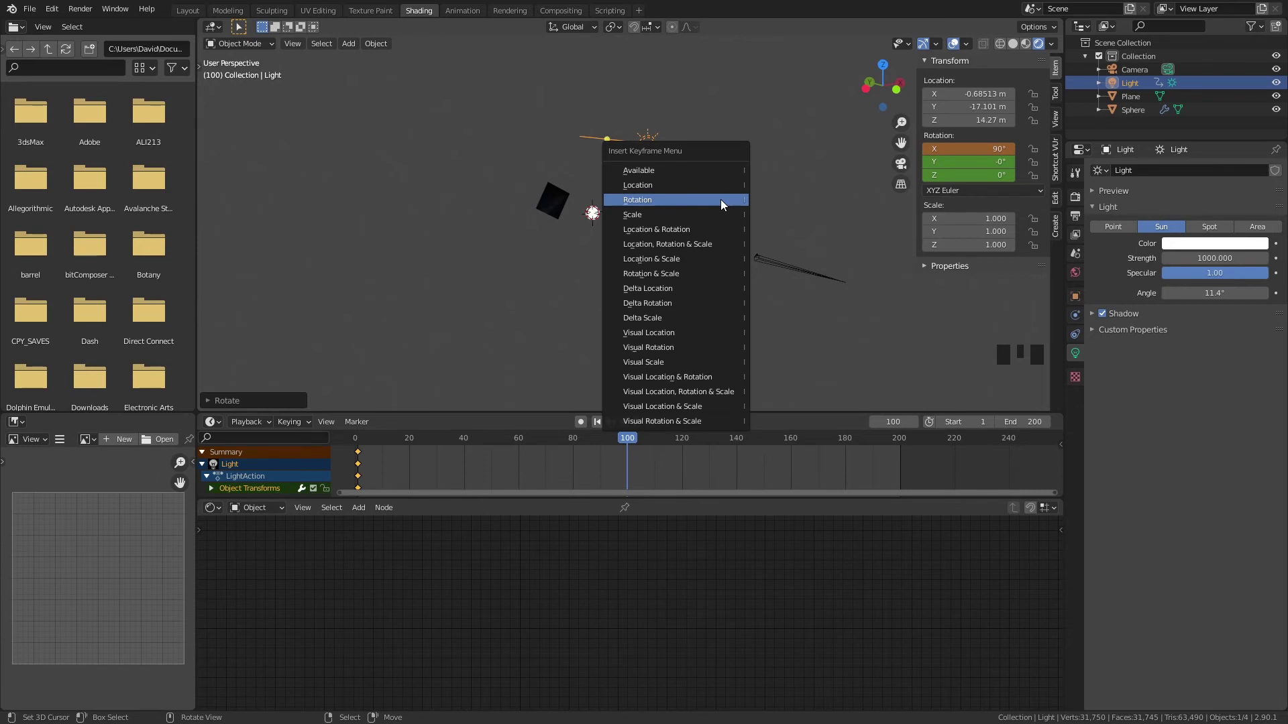
key("i")
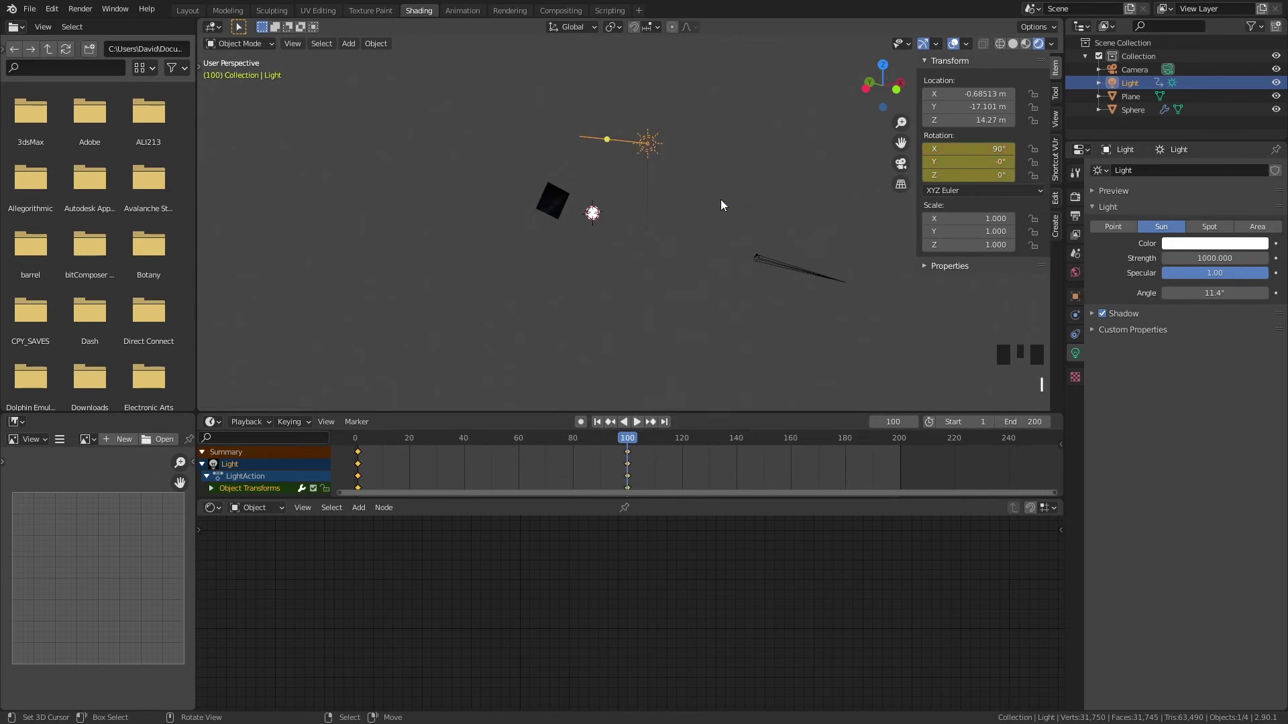
Step: Play the animation through the camera to watch the moon brighten
key("KP_0")
left_click_drag(363, 441, 650, 399)
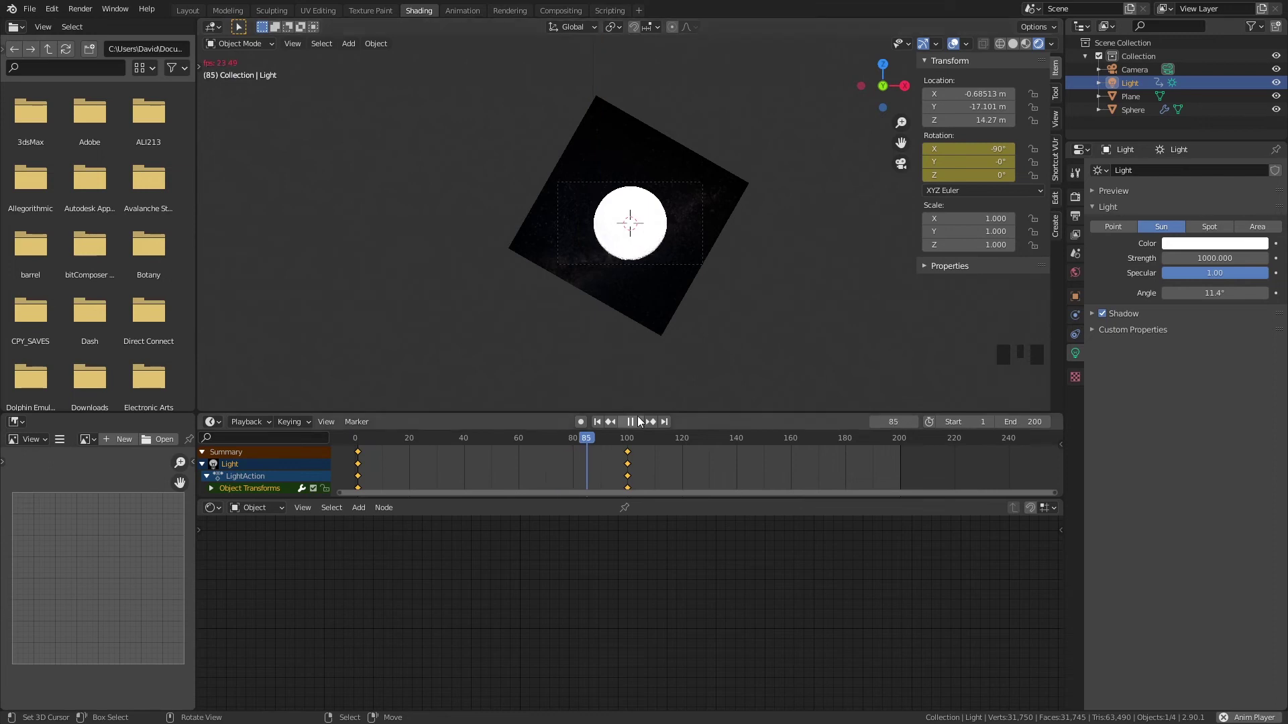
Step: Set the sun's strength to 2 and move the timeline to frame 200
left_click_drag(640, 423, 769, 294)
scroll("down", 3)
left_click_drag(738, 276, 785, 277)
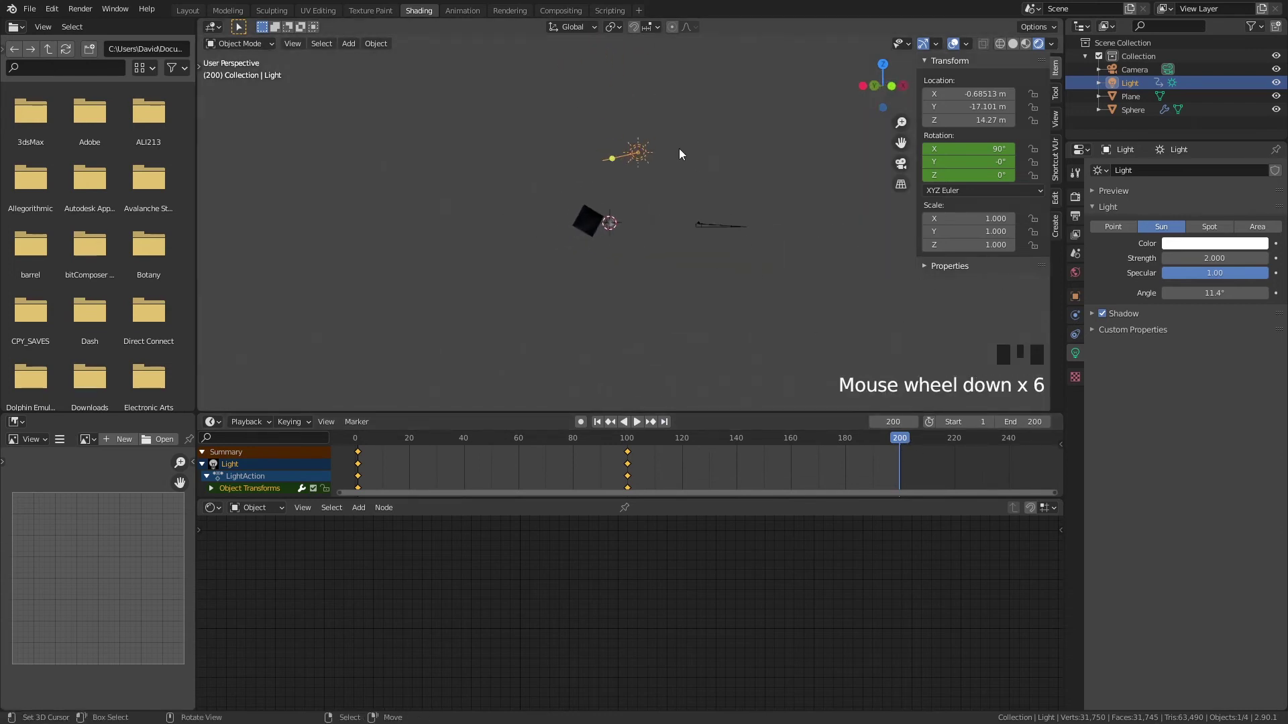
Step: Keyframe the sun's rotation at 270° on X at frame 200
right_click(648, 147)
key("r")
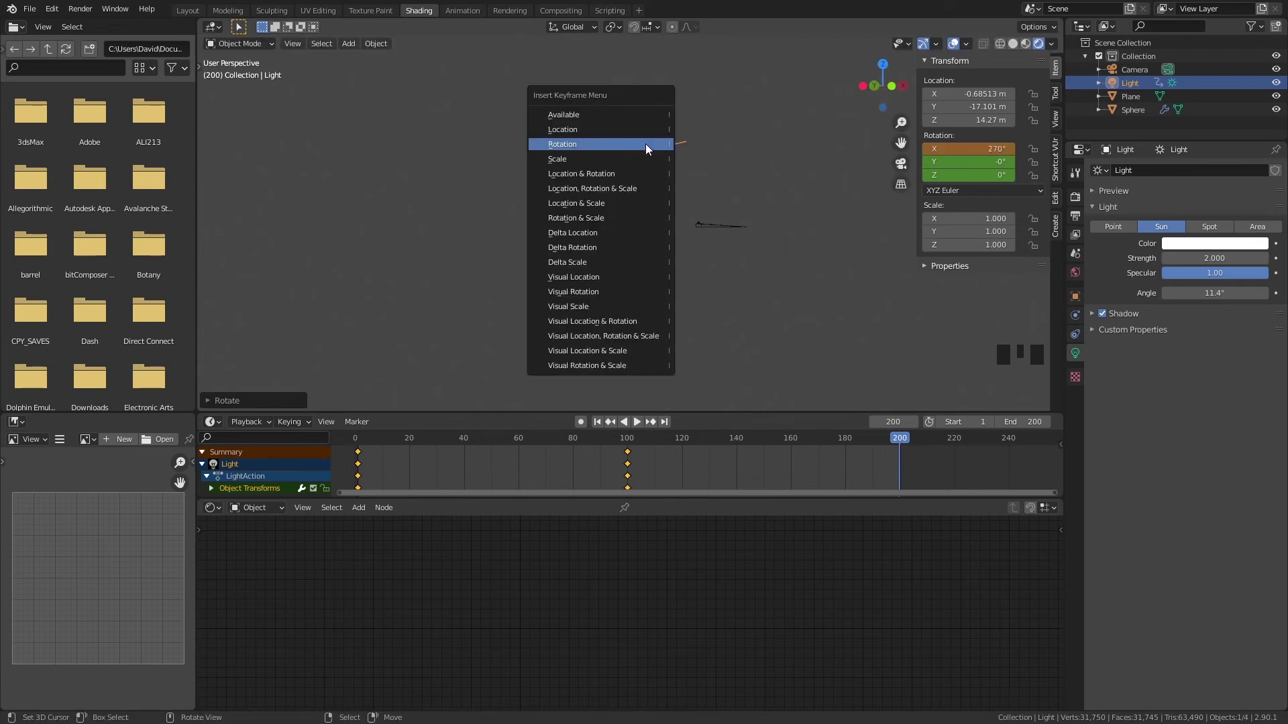
key("i")
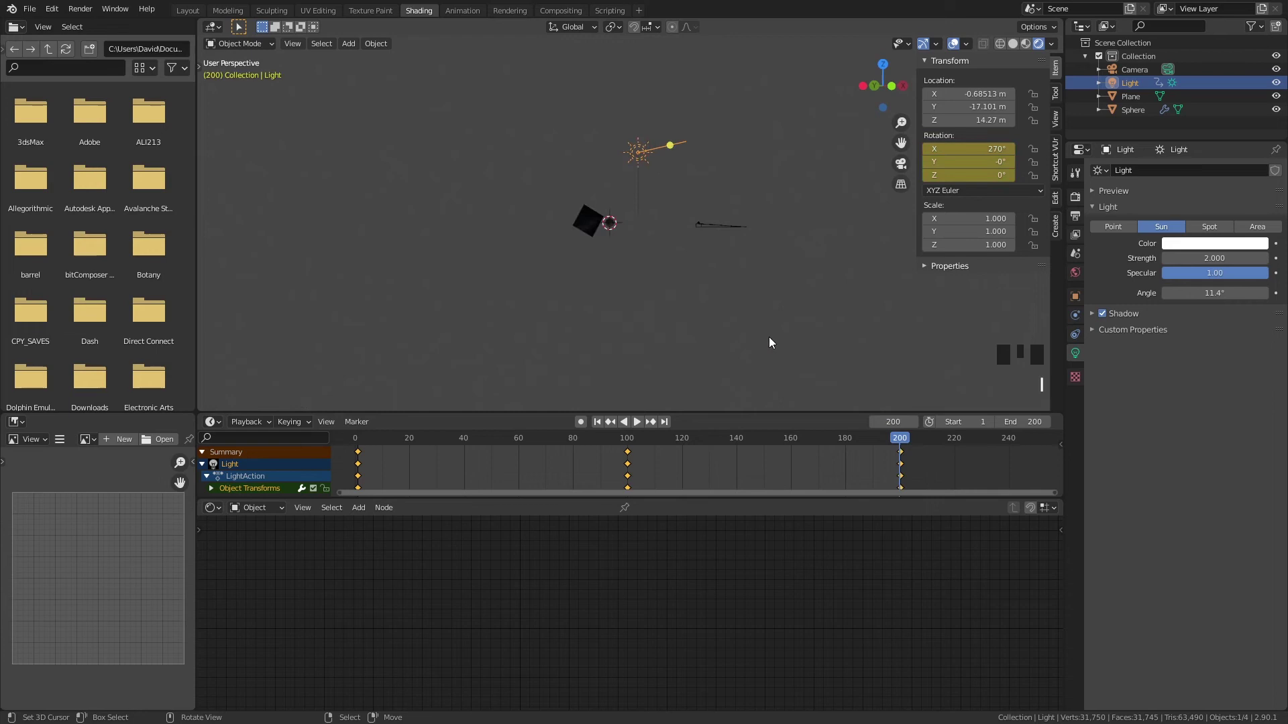
Step: Play the lighting cycle through the camera and stop playback near frame 186
key("KP_0")
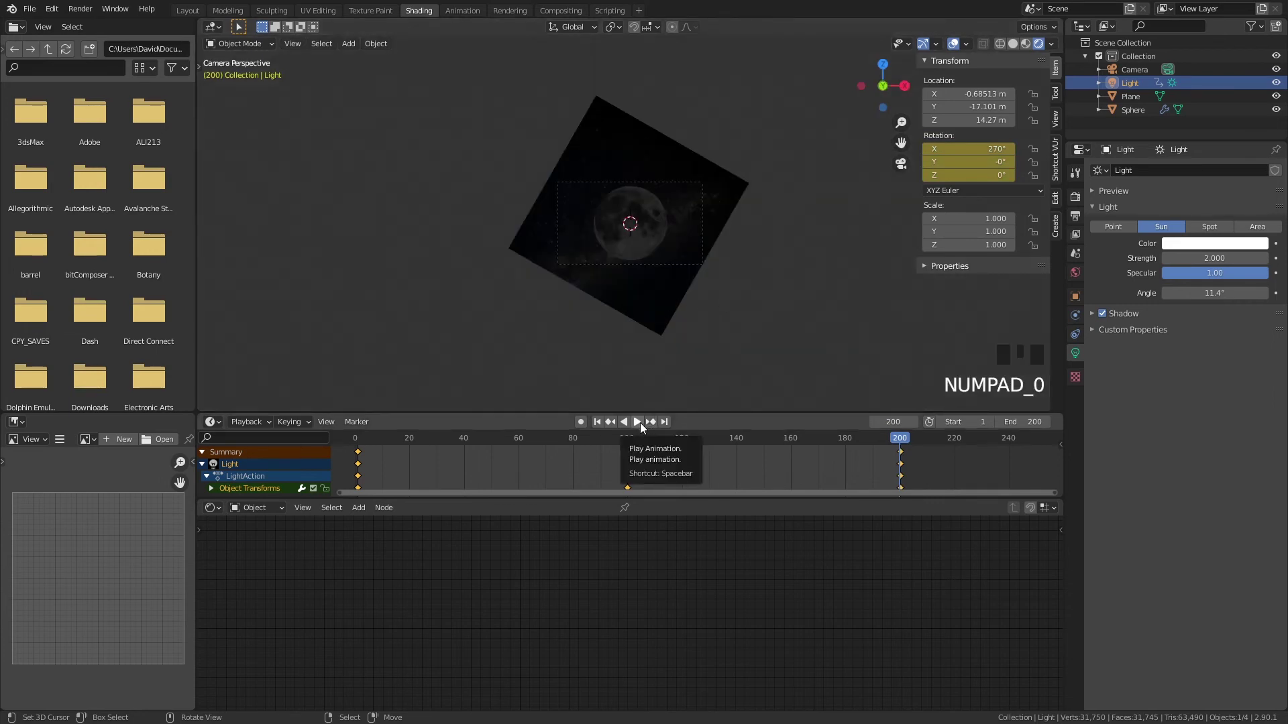
left_click_drag(642, 426, 675, 249)
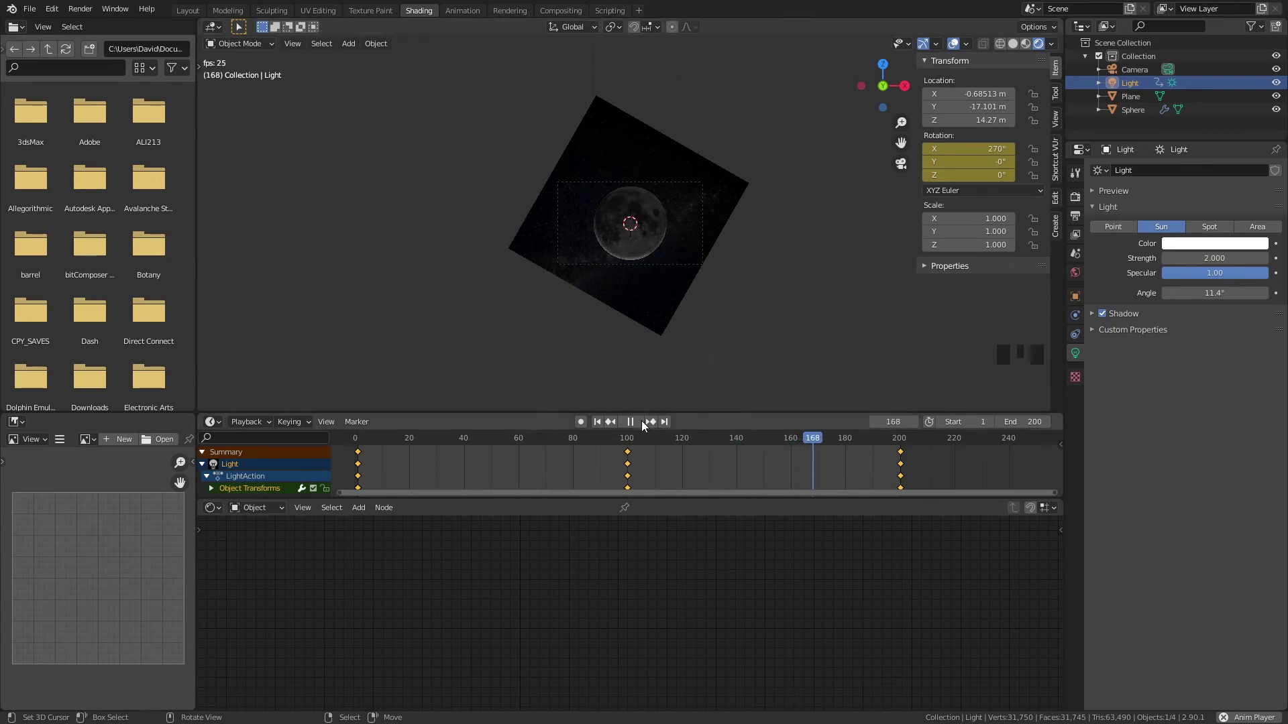
left_click_drag(641, 425, 687, 244)
scroll("up", 3)
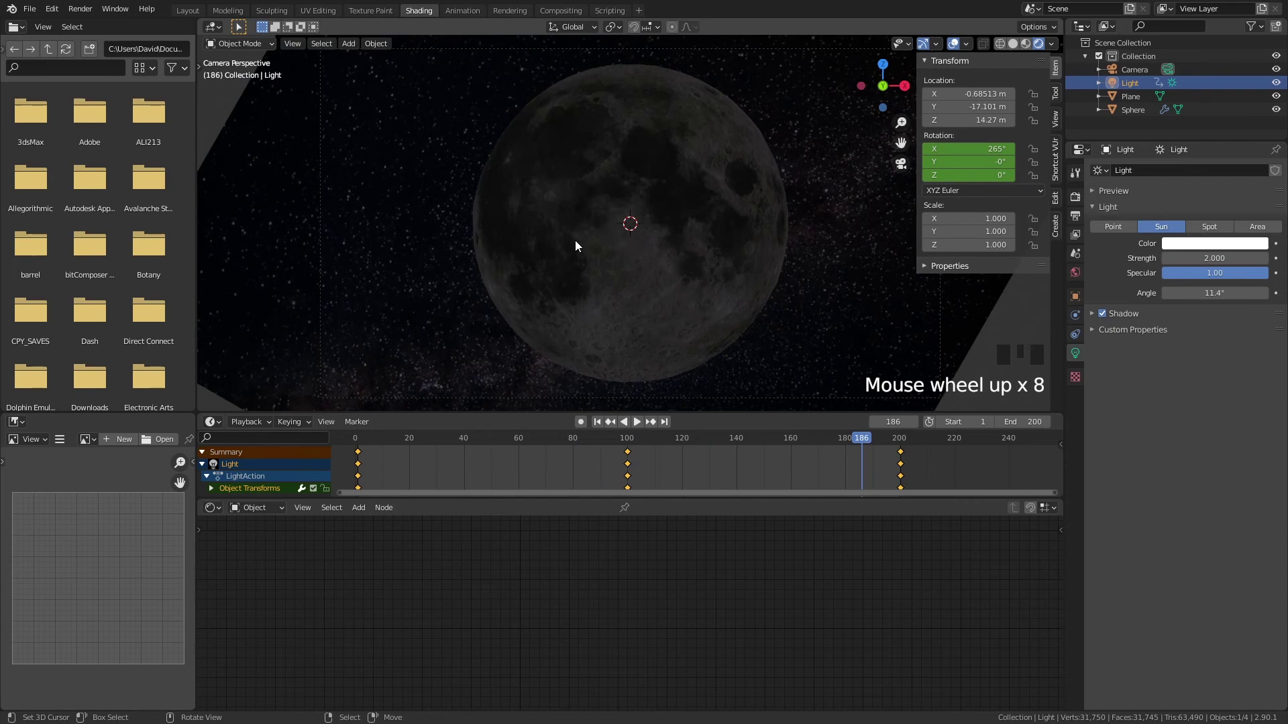
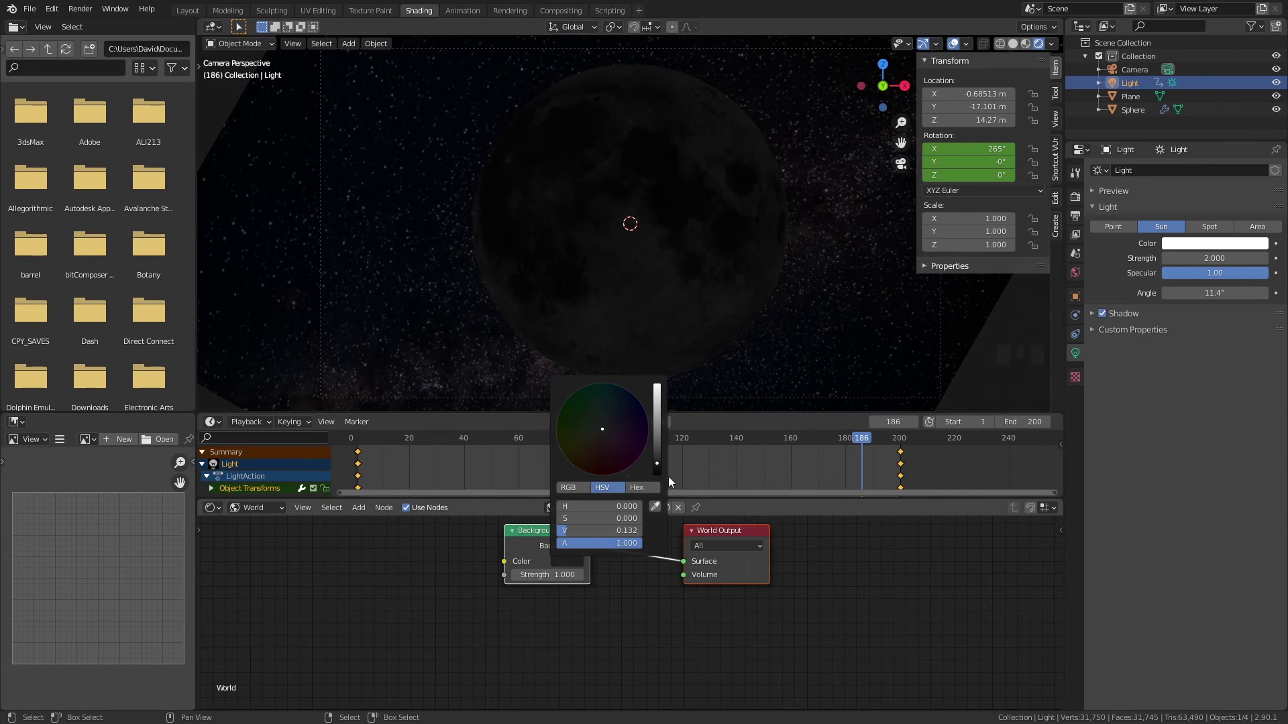
Step: Darken the world background colour to value ~0.13 and play the animation to check the lighting
scroll("down", 3)
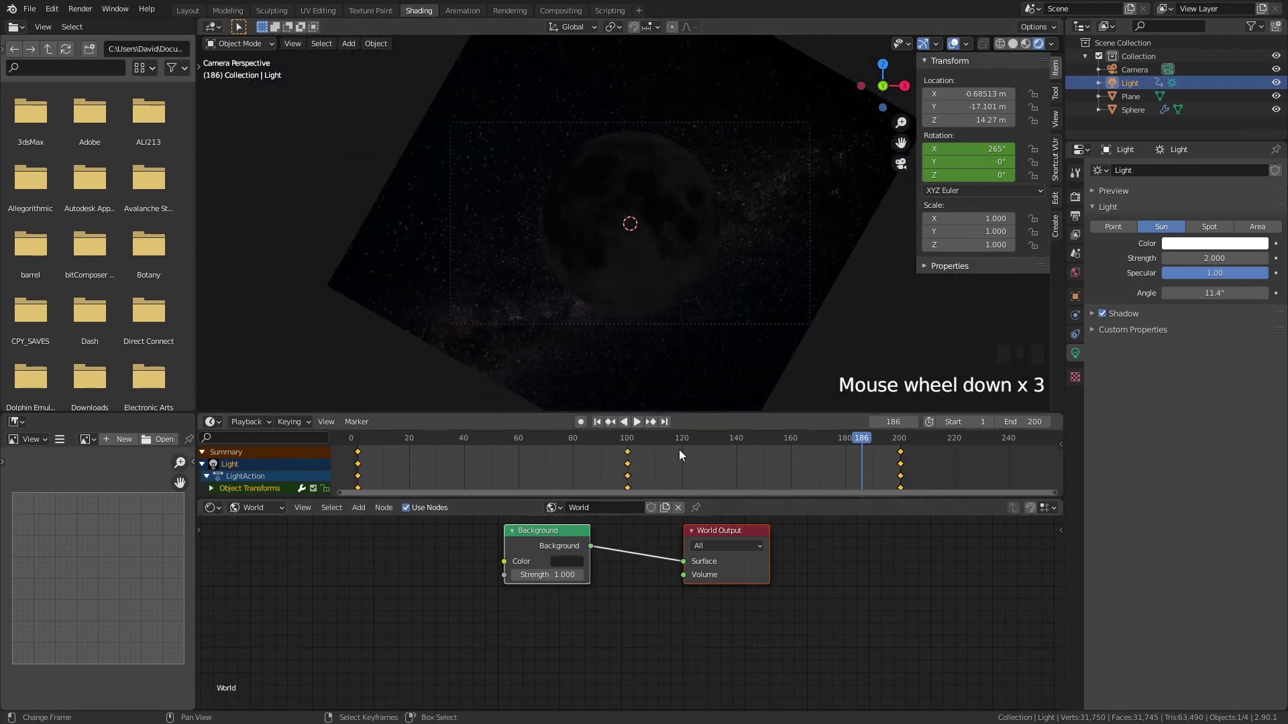
left_click_drag(687, 445, 639, 428)
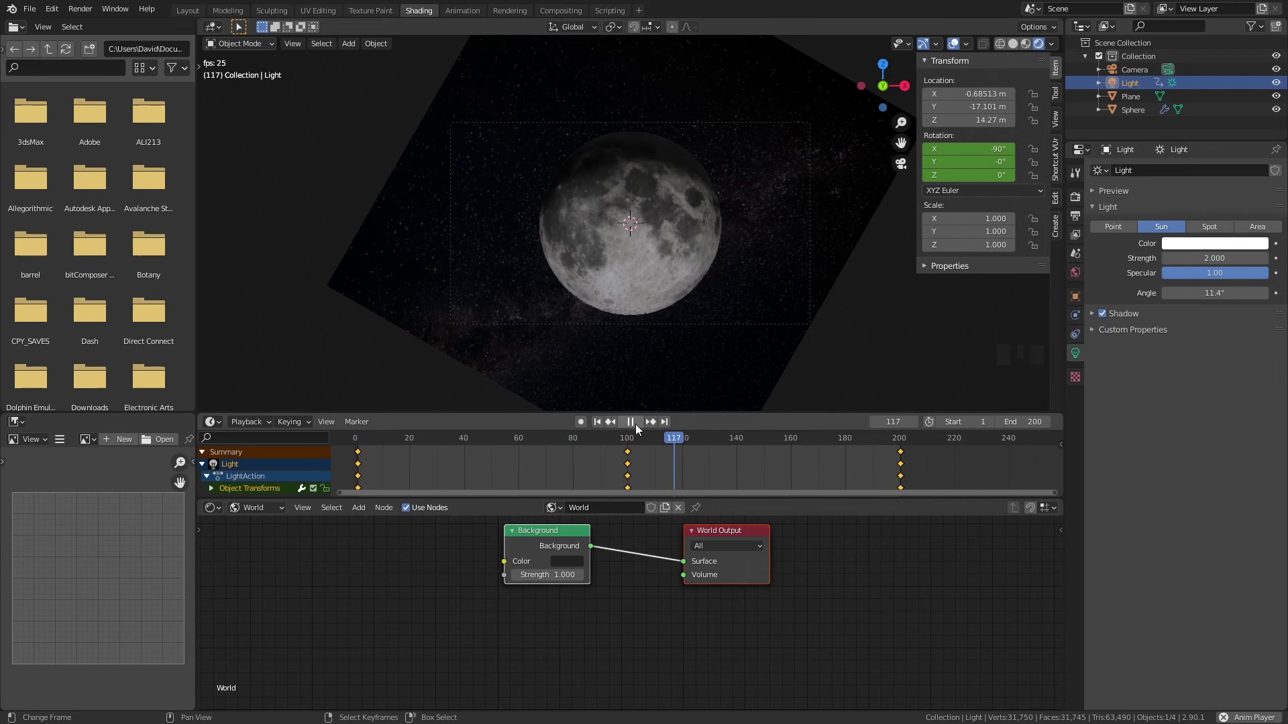
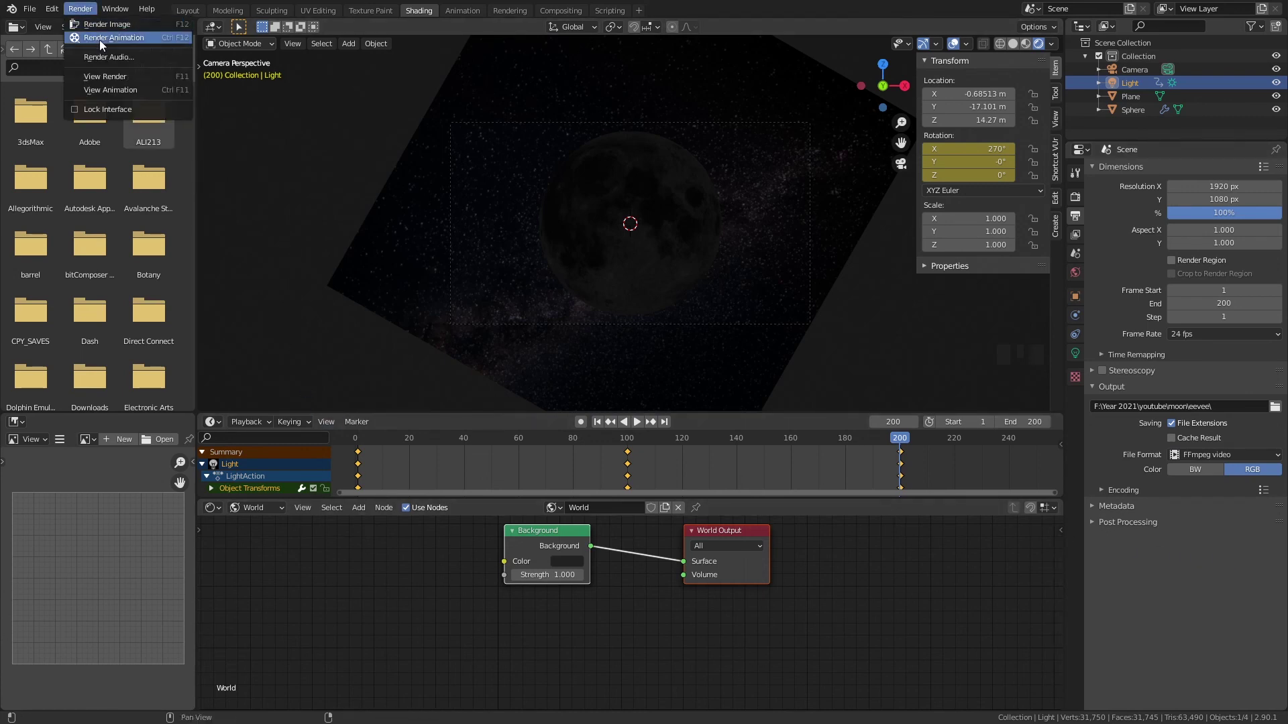
Step: Start Render Animation (Ctrl+F12) for the 200-frame moon sequence
left_click_drag(560, 127, 1004, 100)
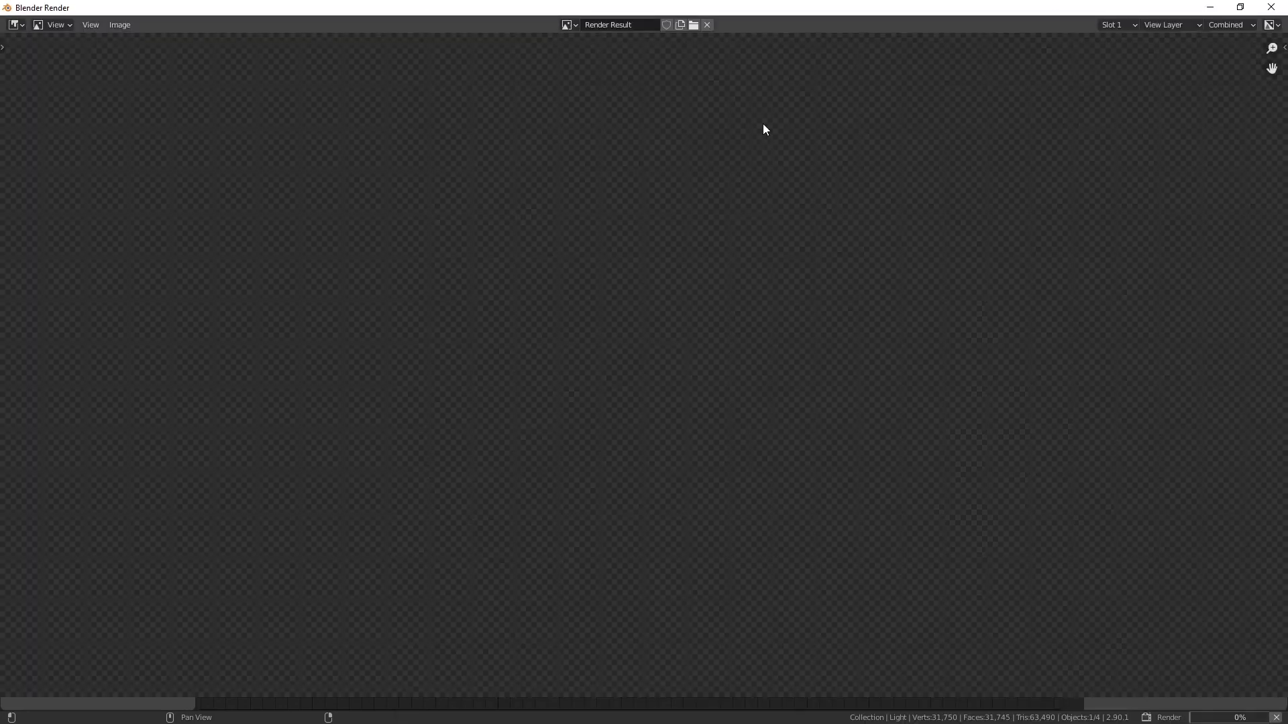